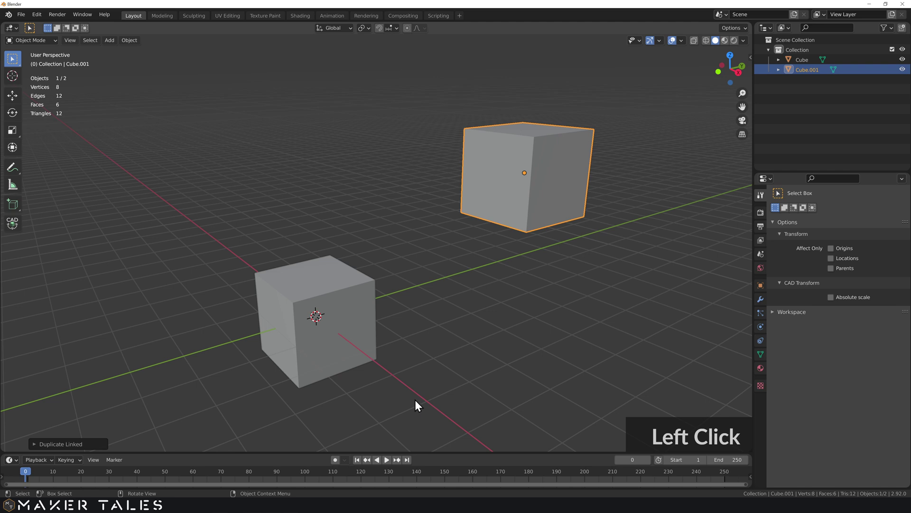
Duplicate Cube.001 as an independent copy and place it over on the left
middle_click(428, 302)
key("s")
key("d")
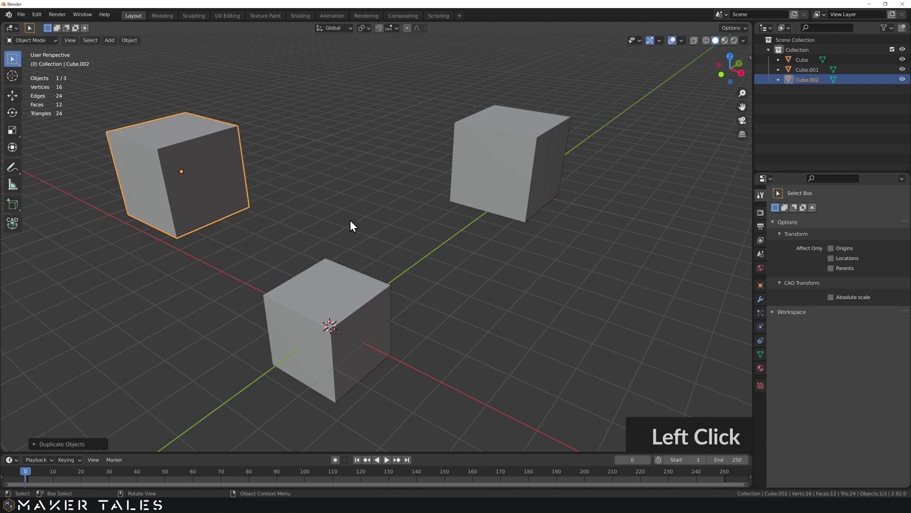
middle_click(354, 230)
middle_click(341, 209)
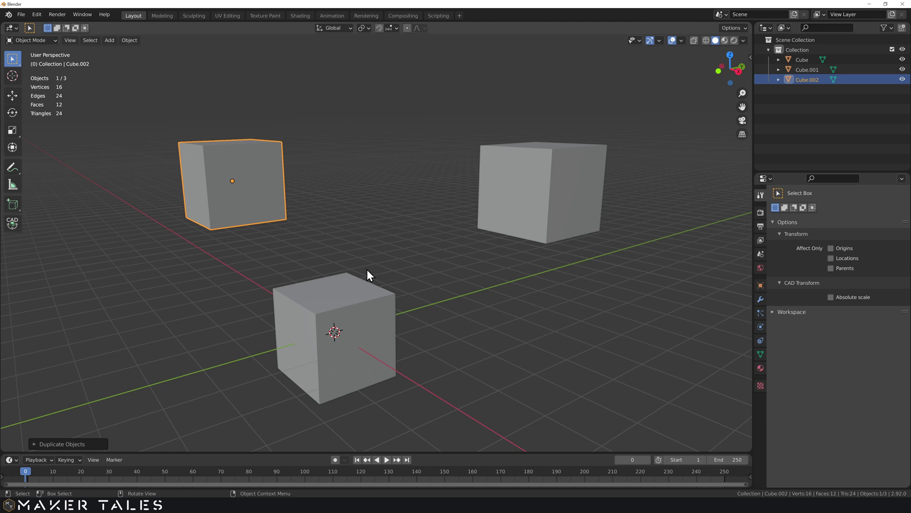
middle_click(440, 292)
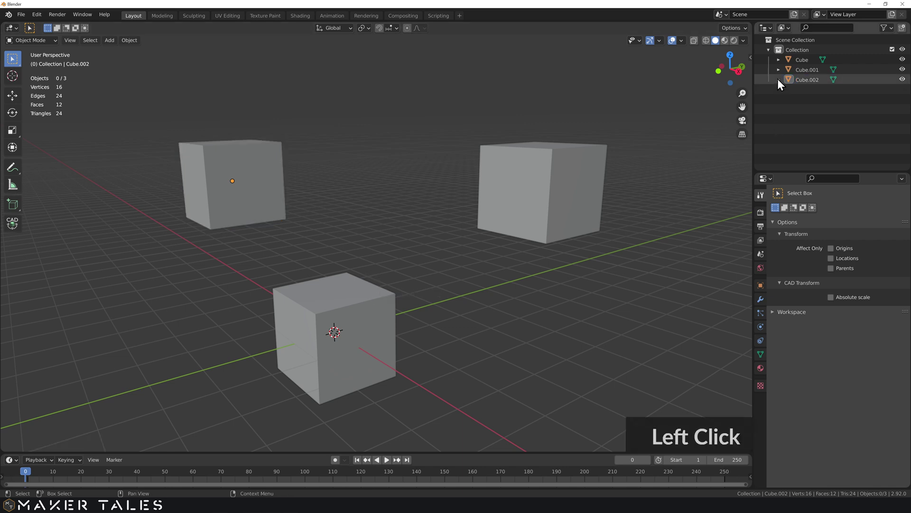
Show each object's mesh data in the Outliner and select the original Cube in the viewport
left_click(781, 82)
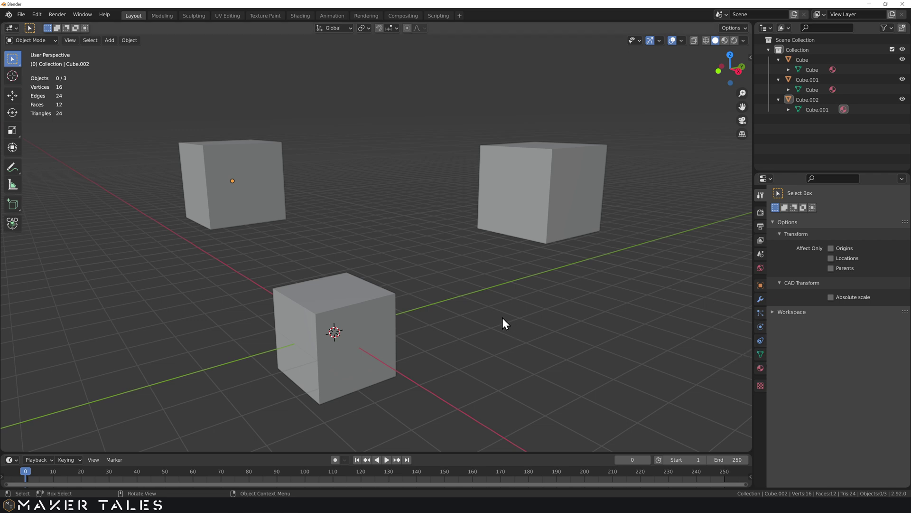
left_click(355, 350)
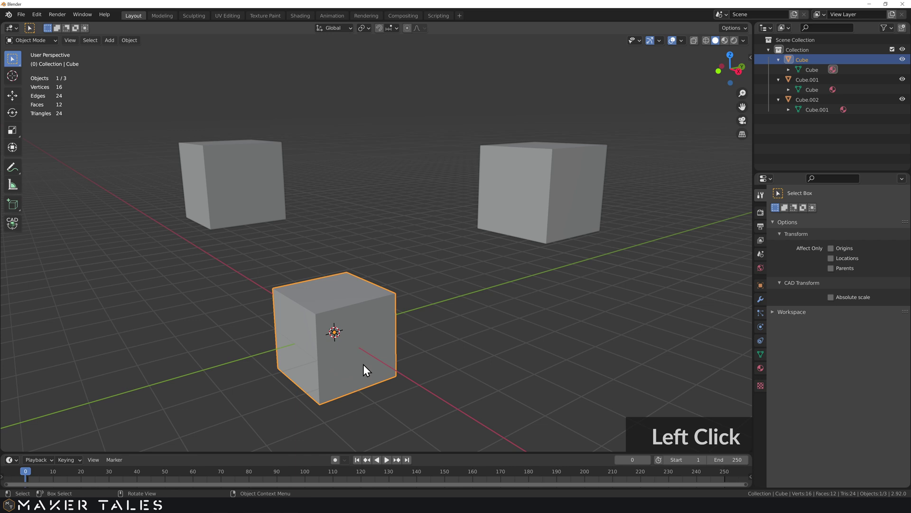
key("s")
middle_click(371, 376)
middle_click(415, 331)
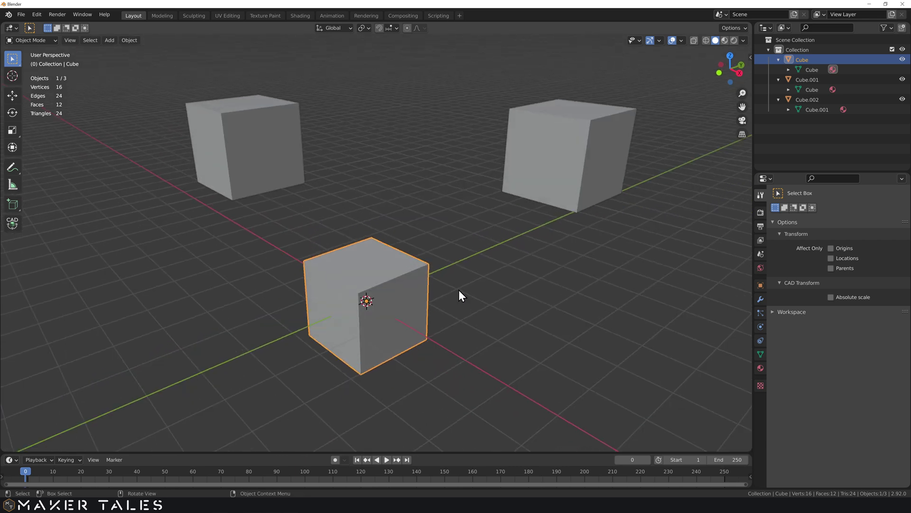
middle_click(462, 285)
key("Tab")
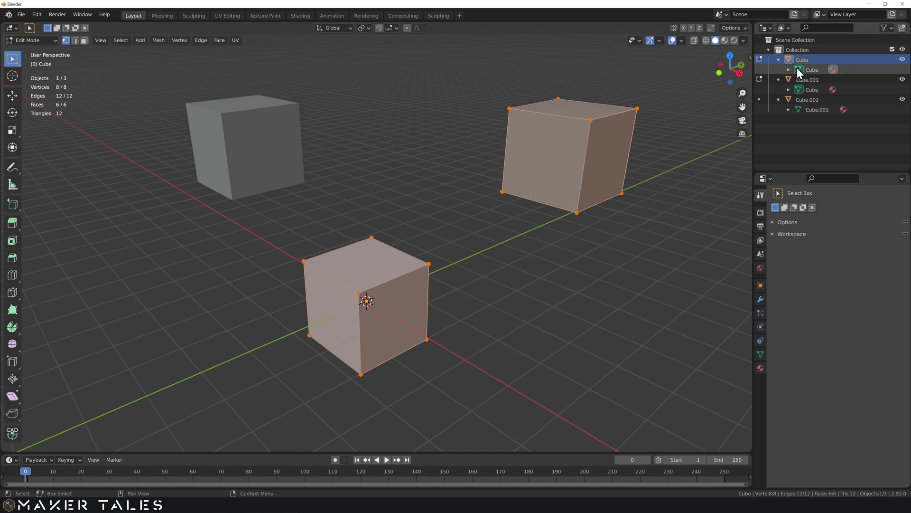
key("Tab")
left_click(431, 261)
key("g")
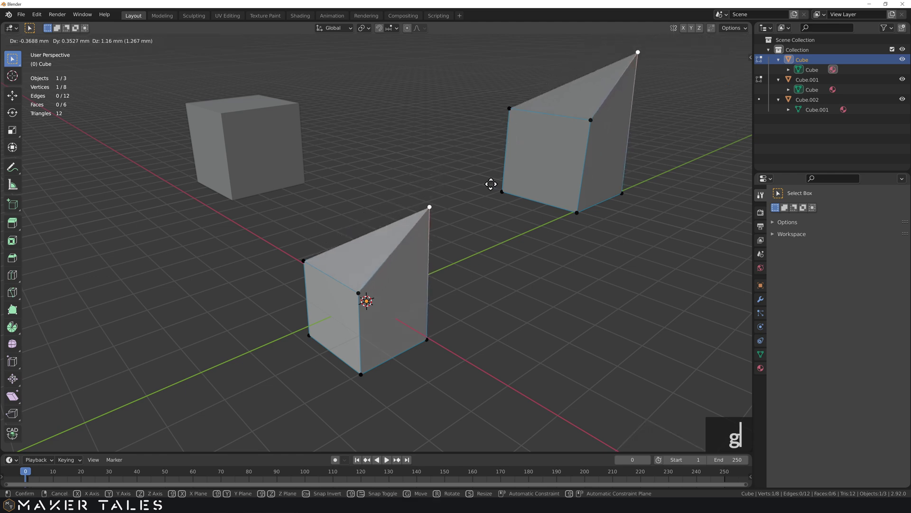
key("ctrl+z")
key("Tab")
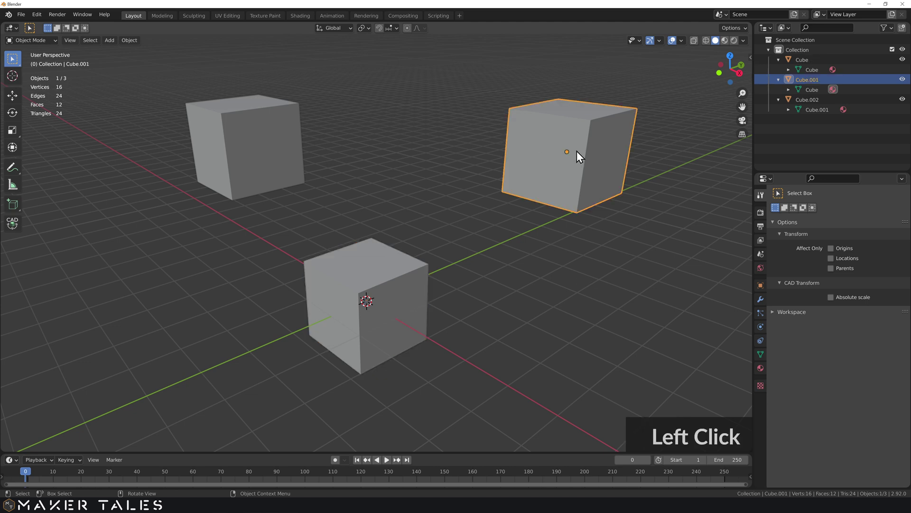
Make Cube.001's mesh a single-user copy via the Object Data user count
left_click(683, 400)
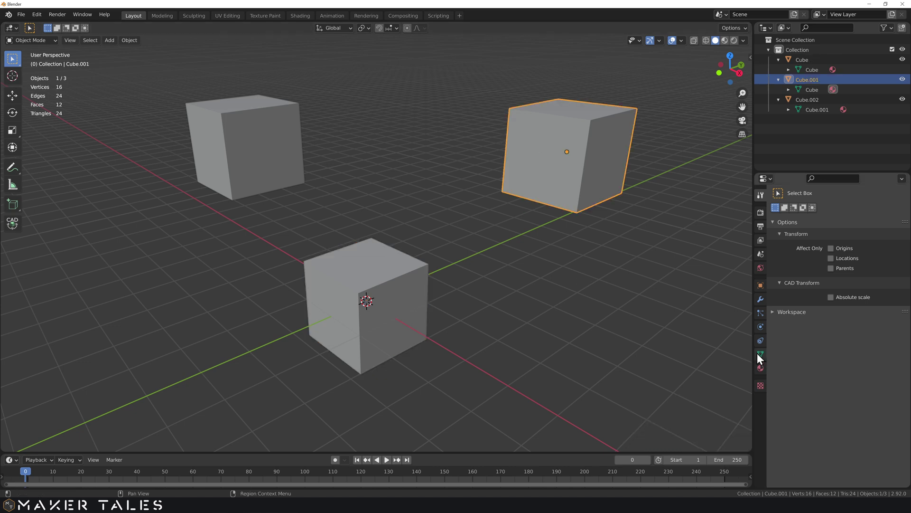
left_click(763, 358)
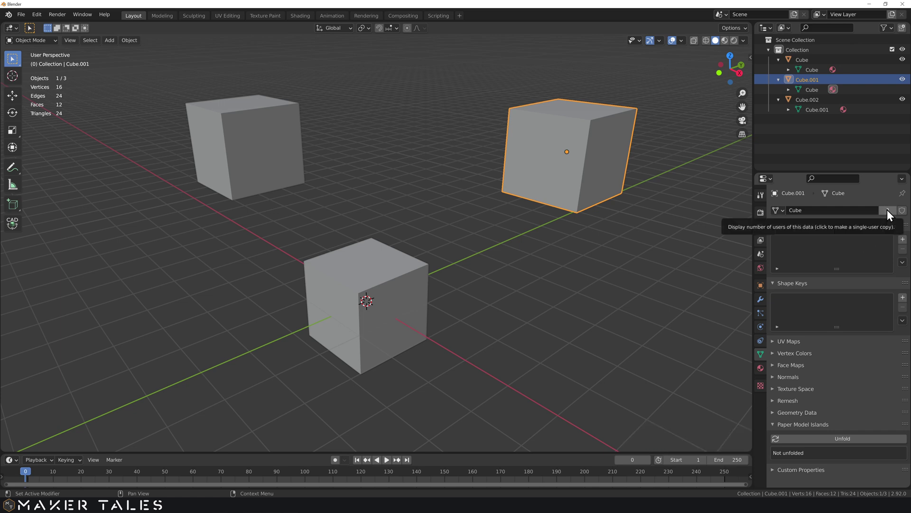
left_click(892, 215)
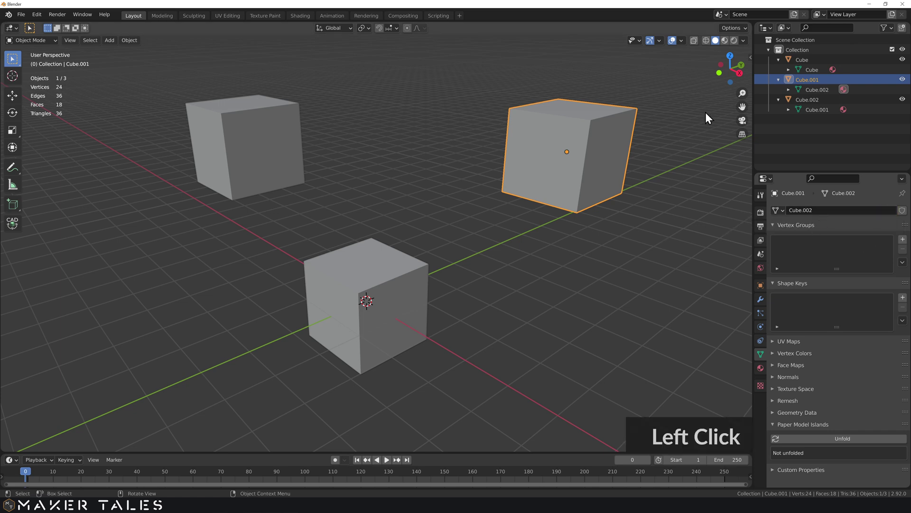
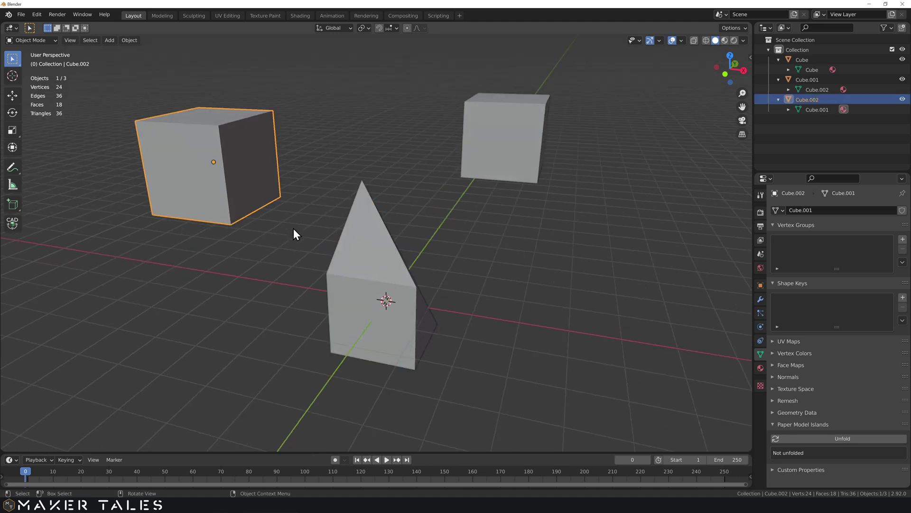
Assign the original Cube mesh to Cube.002 so it becomes a spike, then select Cube.001
left_click(324, 241)
middle_click(312, 237)
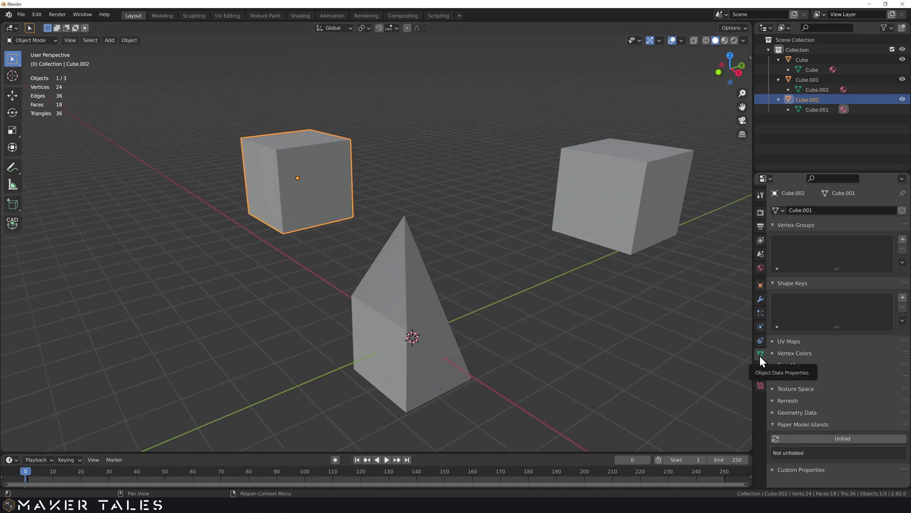
left_click(788, 211)
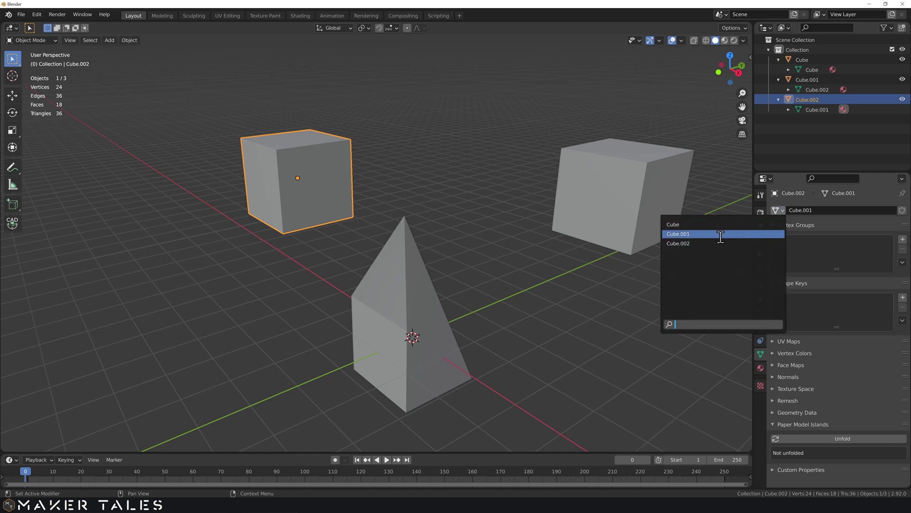
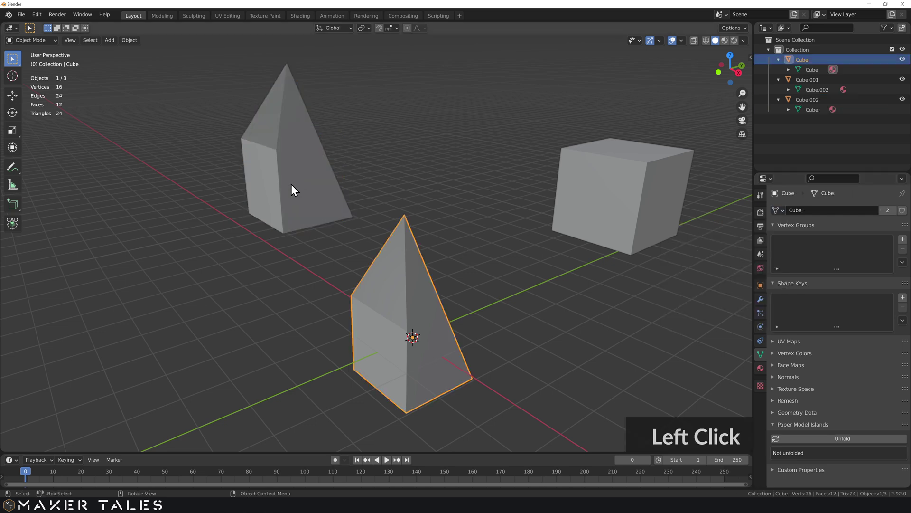
left_click(301, 185)
middle_click(316, 192)
middle_click(399, 229)
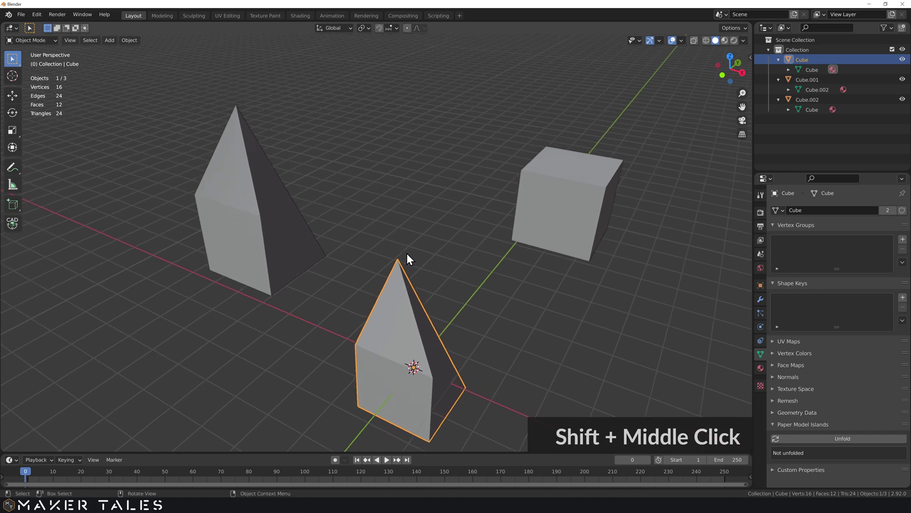
middle_click(448, 257)
left_click(471, 272)
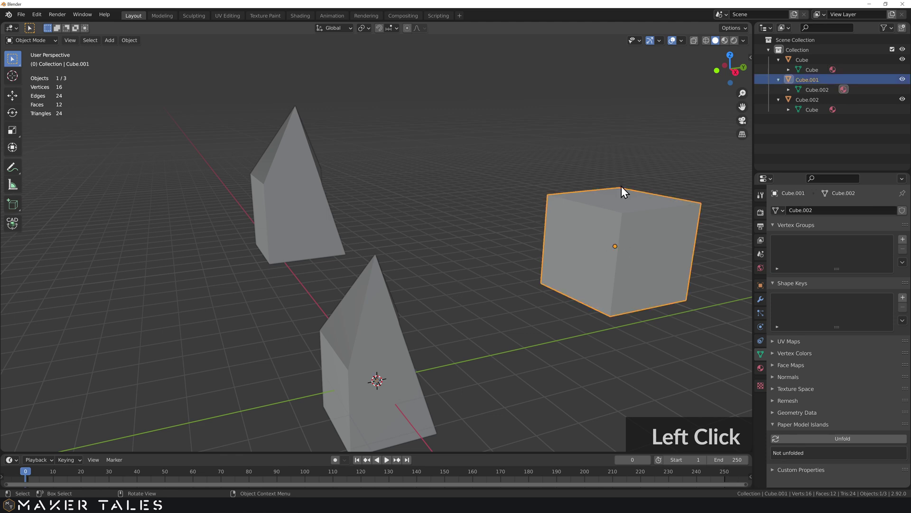
Add a UV sphere and move it to float above the right cube
right_click(611, 203)
key("a")
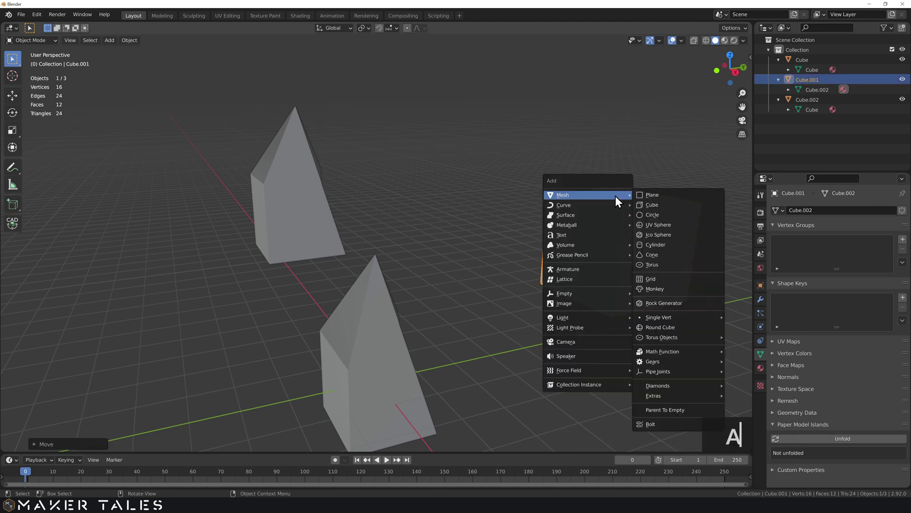
left_click(659, 227)
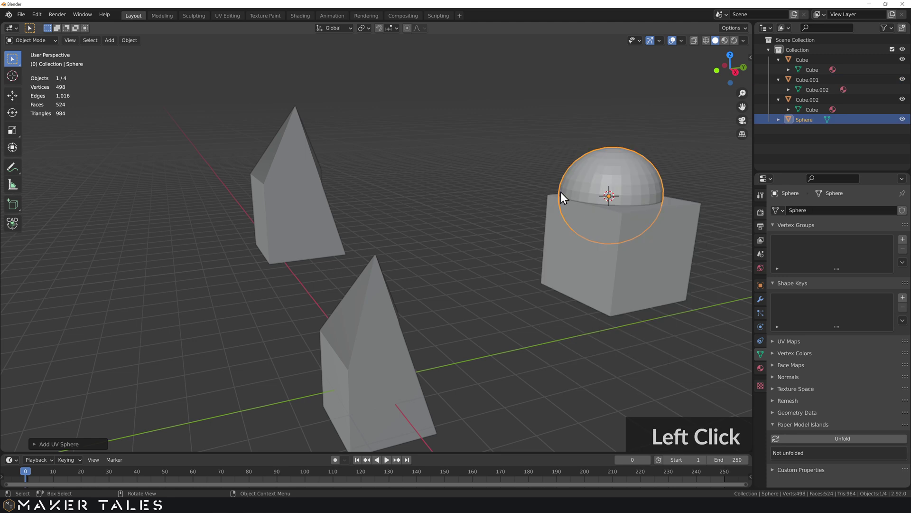
type("gl")
left_click(429, 141)
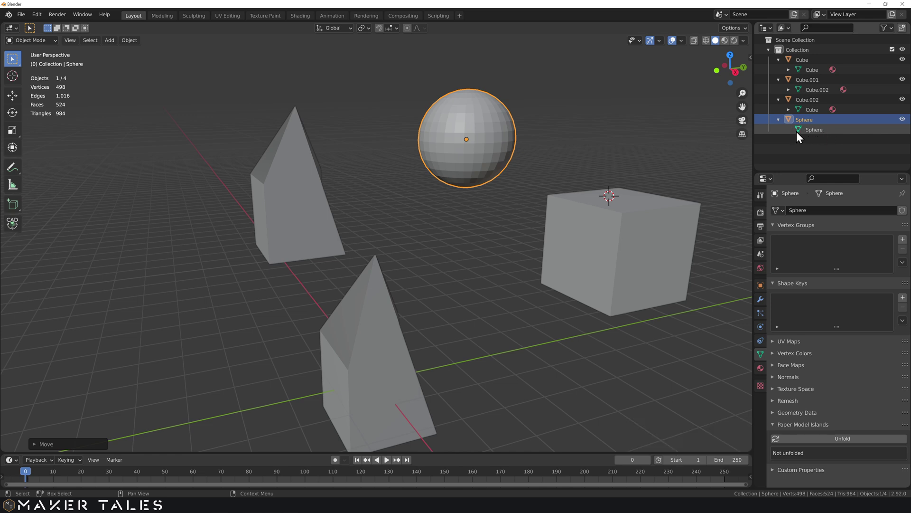
left_click(606, 236)
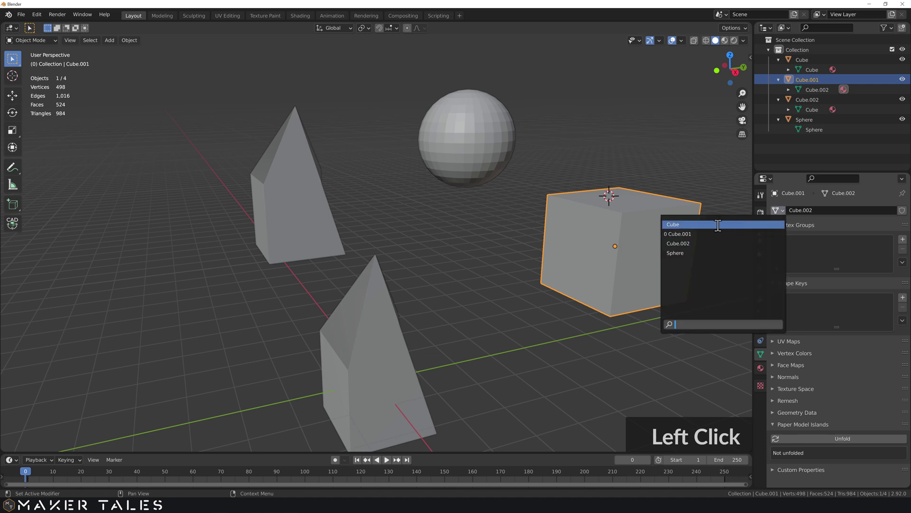
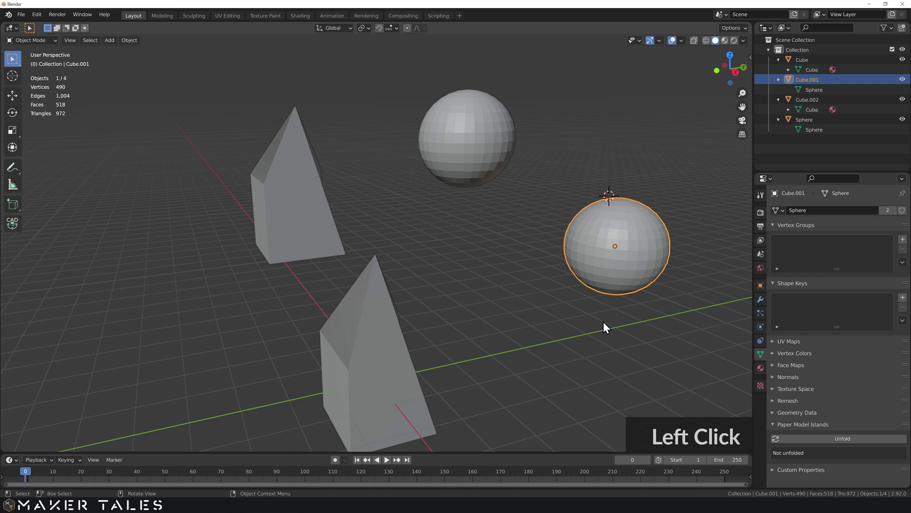
left_click(553, 306)
middle_click(580, 307)
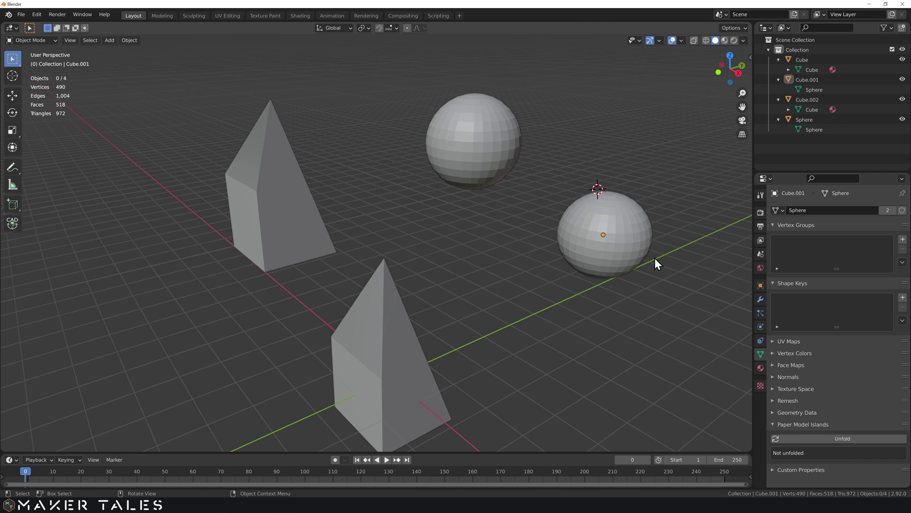
scroll("down", 3)
middle_click(419, 249)
middle_click(433, 276)
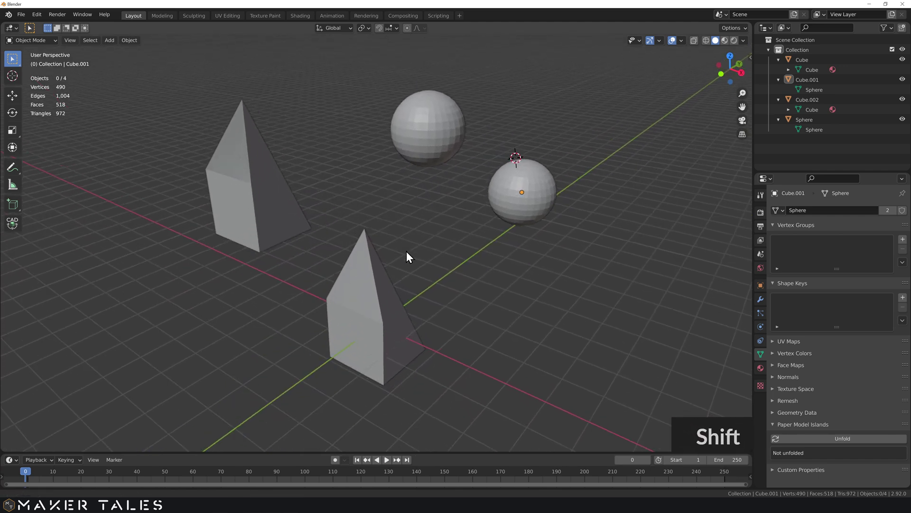
left_click(427, 133)
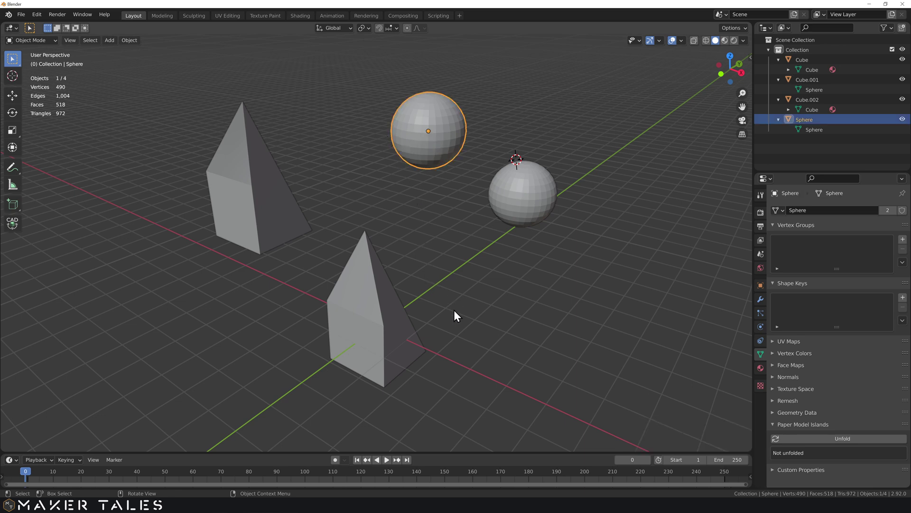
middle_click(455, 314)
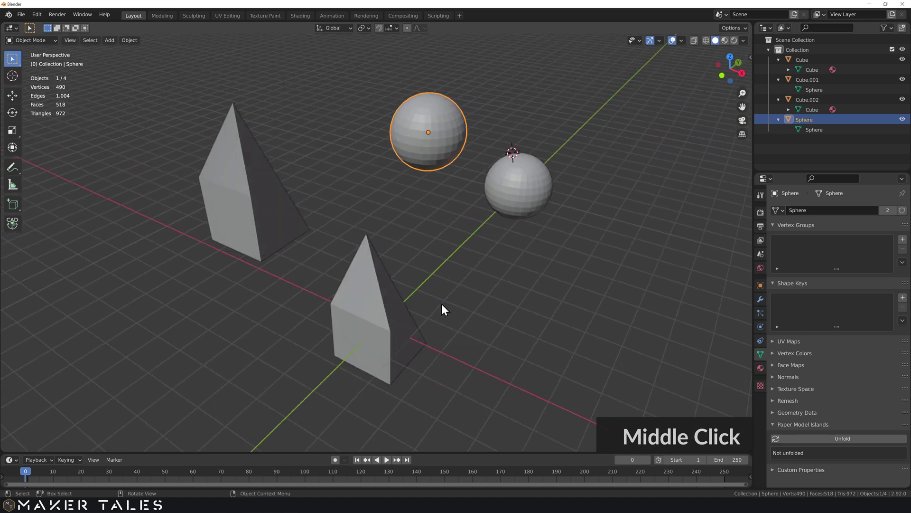
middle_click(453, 288)
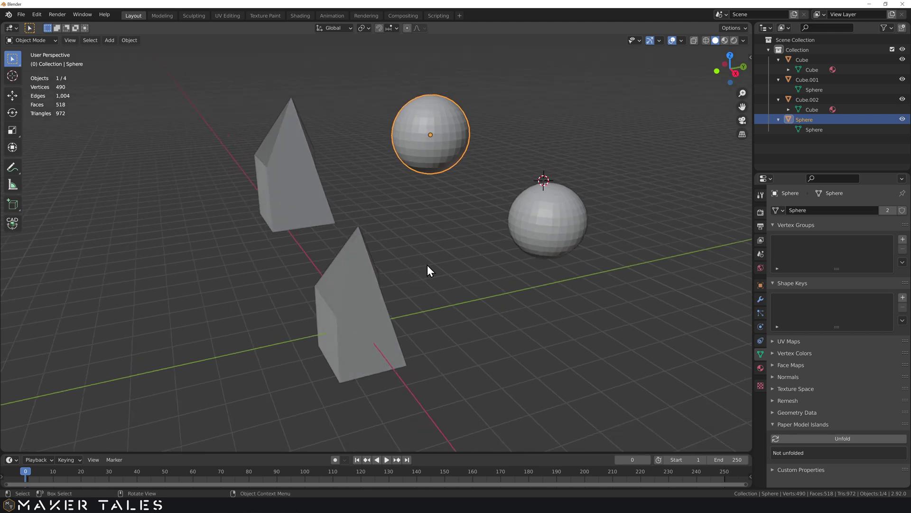
middle_click(369, 235)
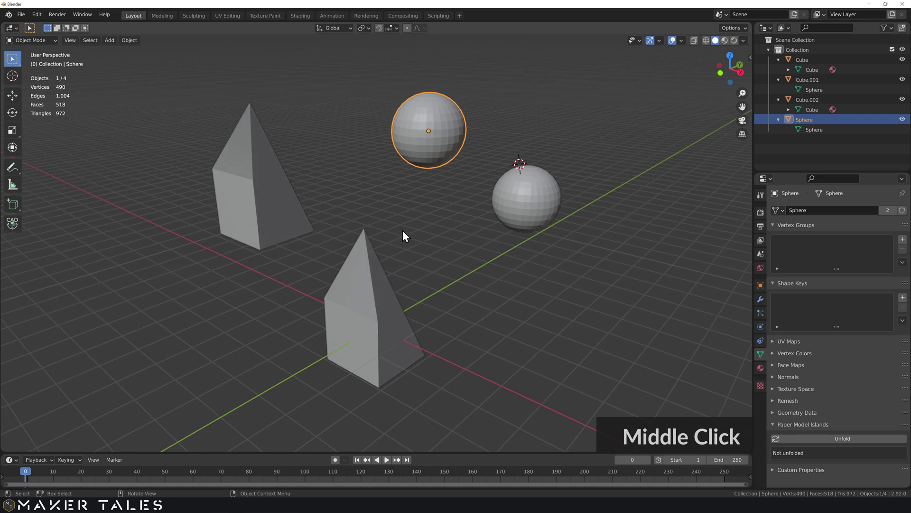
middle_click(406, 233)
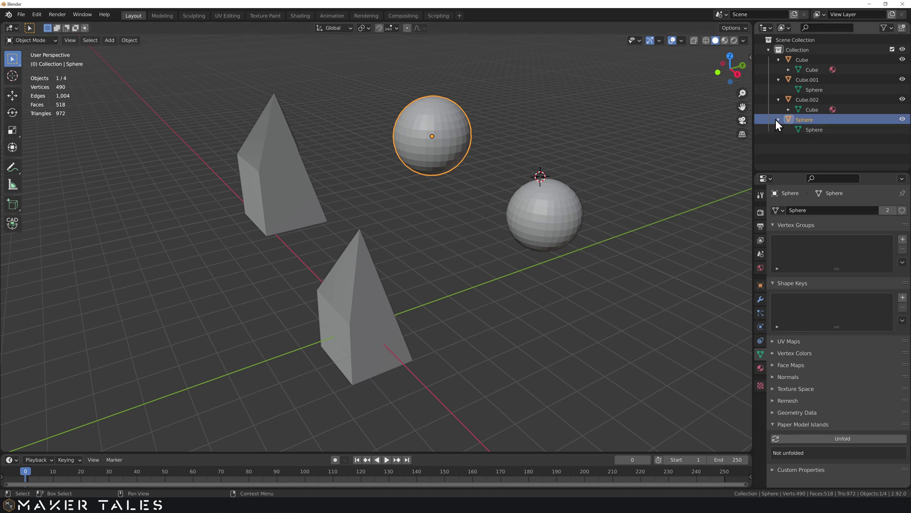
Collapse all Outliner mesh entries, deselect everything, then select all four objects
left_click(782, 121)
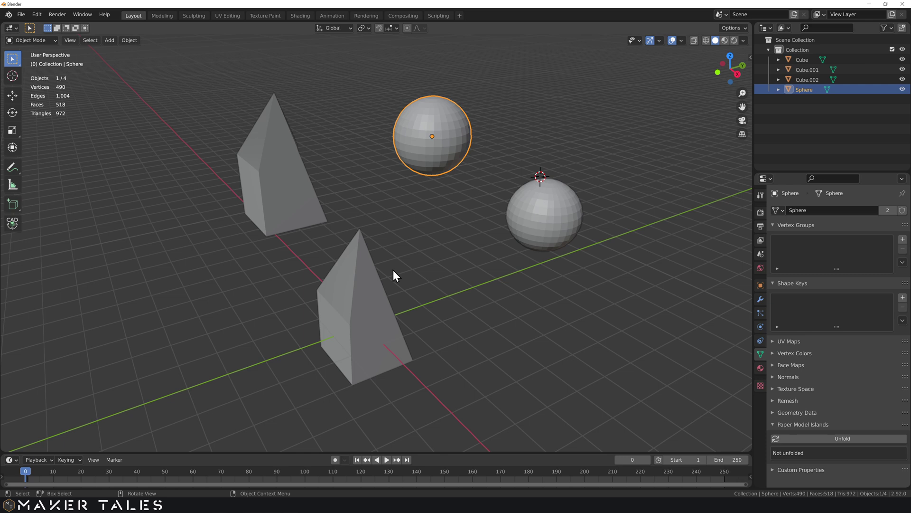
left_click(432, 277)
middle_click(436, 287)
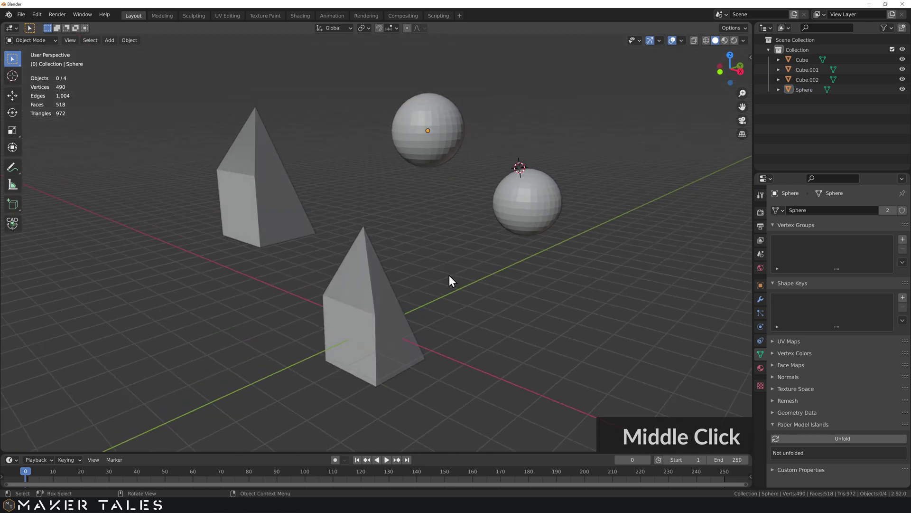
middle_click(457, 298)
middle_click(461, 282)
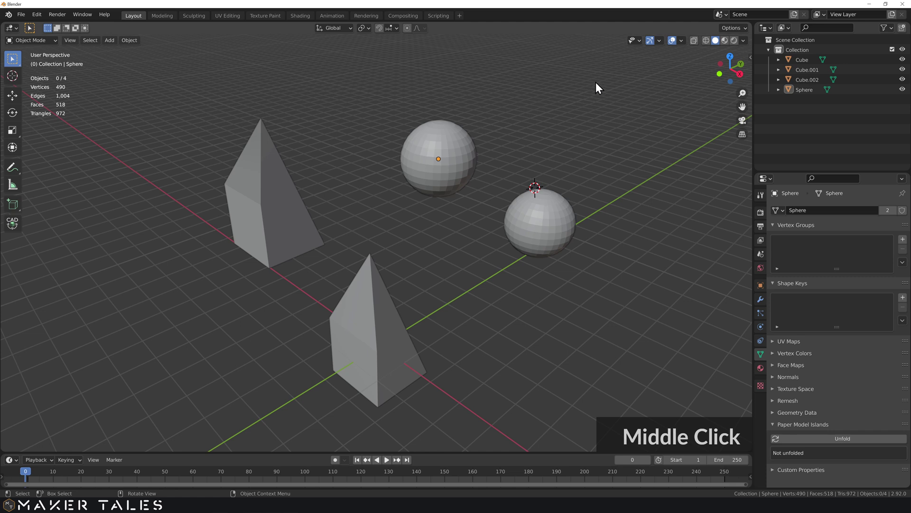
left_click(604, 79)
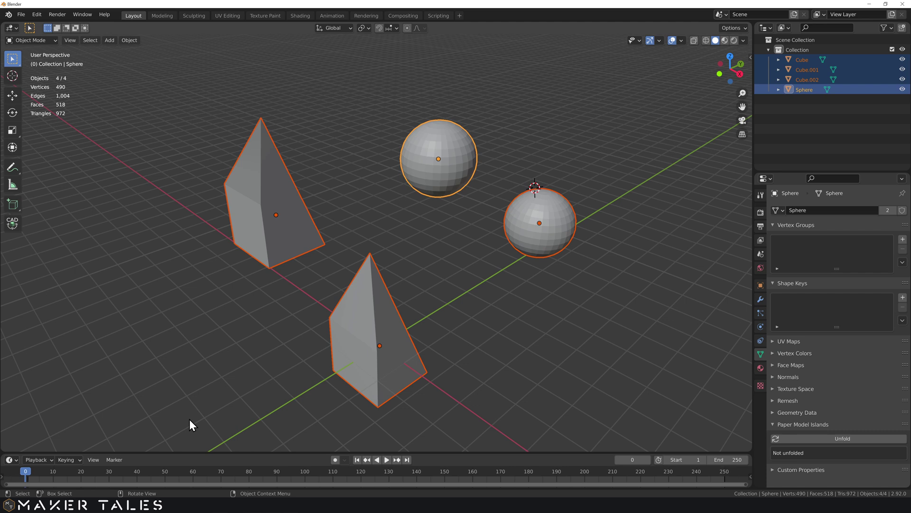
Delete everything, add a fresh cube and reshape it into a peaked 12-vertex block
key("Delete")
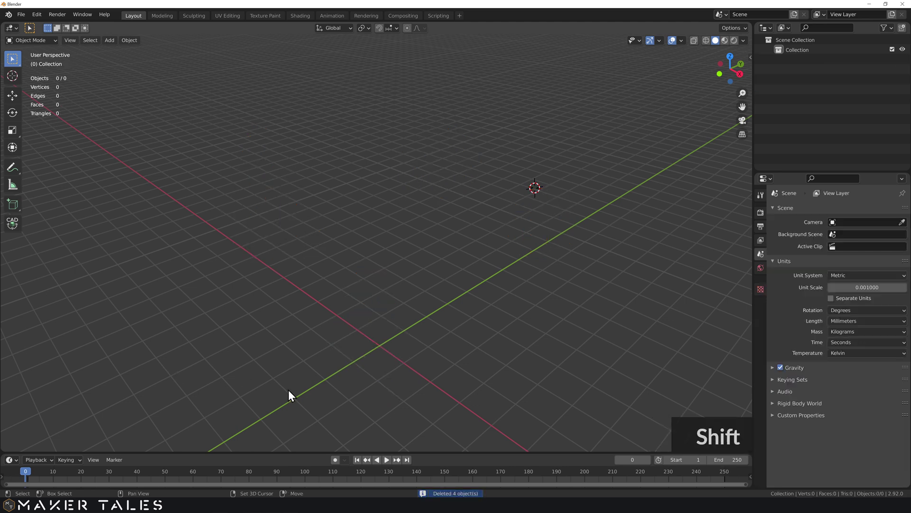
key("a")
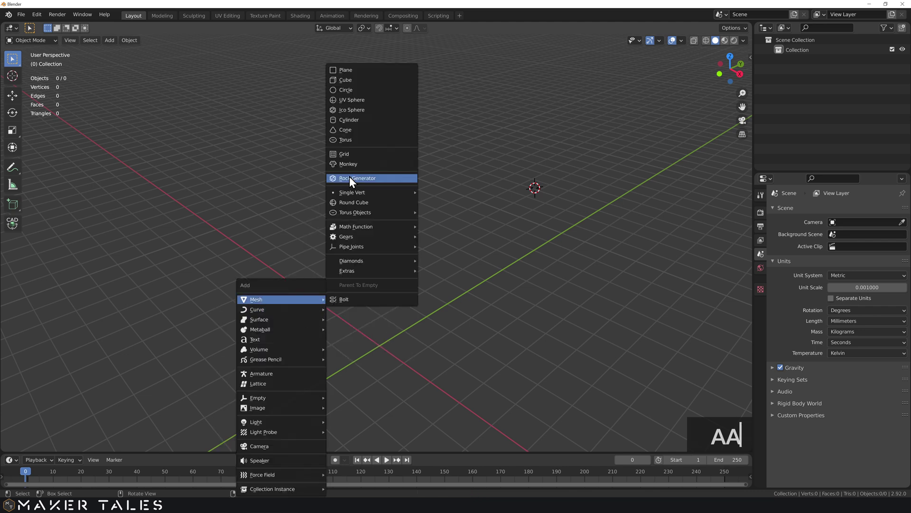
key("a")
left_click(357, 101)
middle_click(418, 305)
key("s")
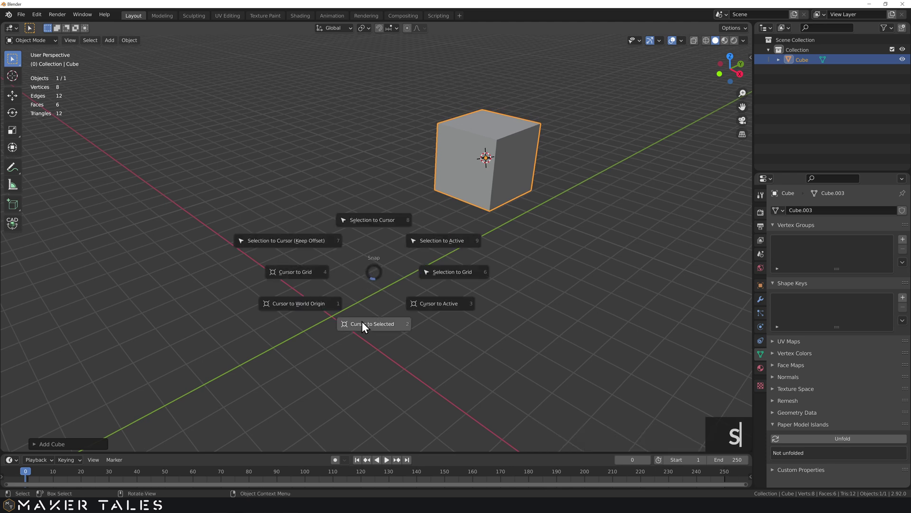
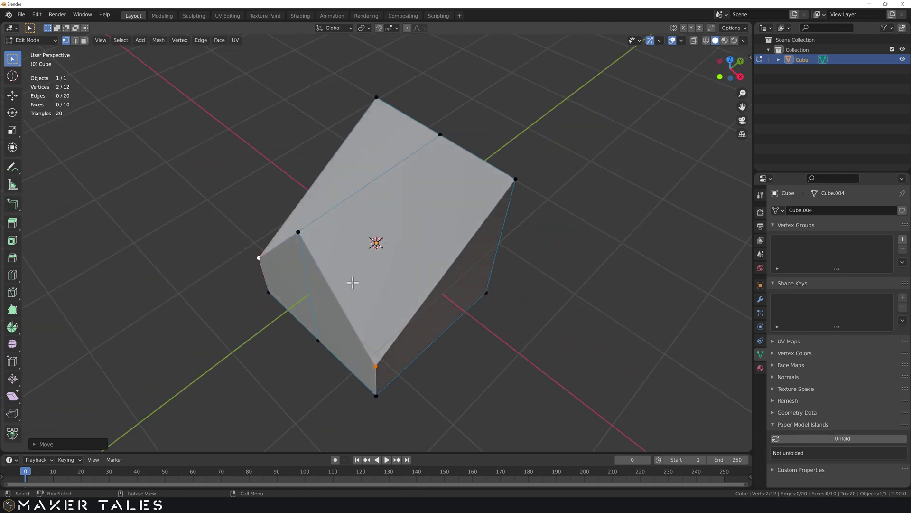
middle_click(326, 257)
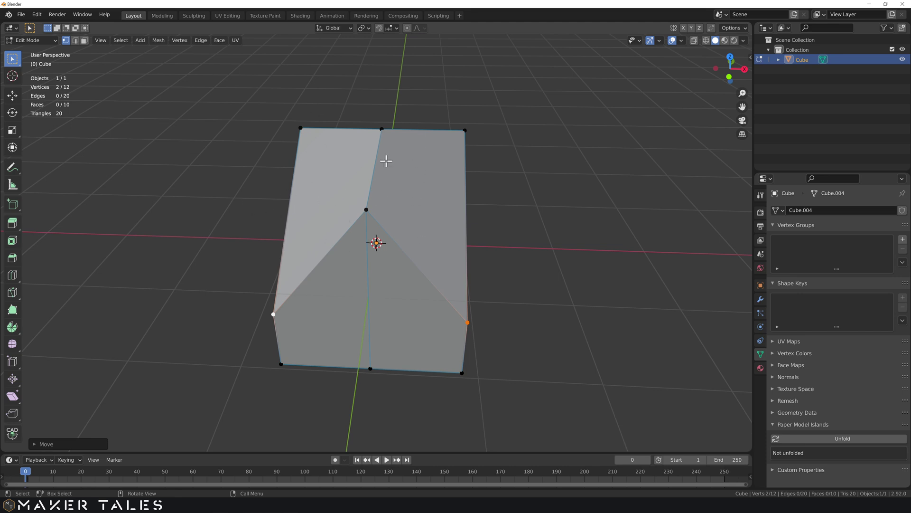
middle_click(398, 258)
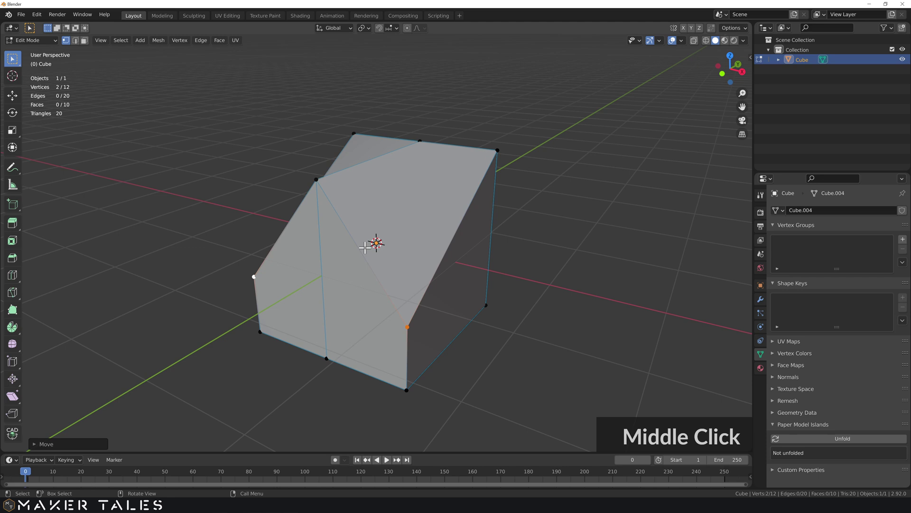
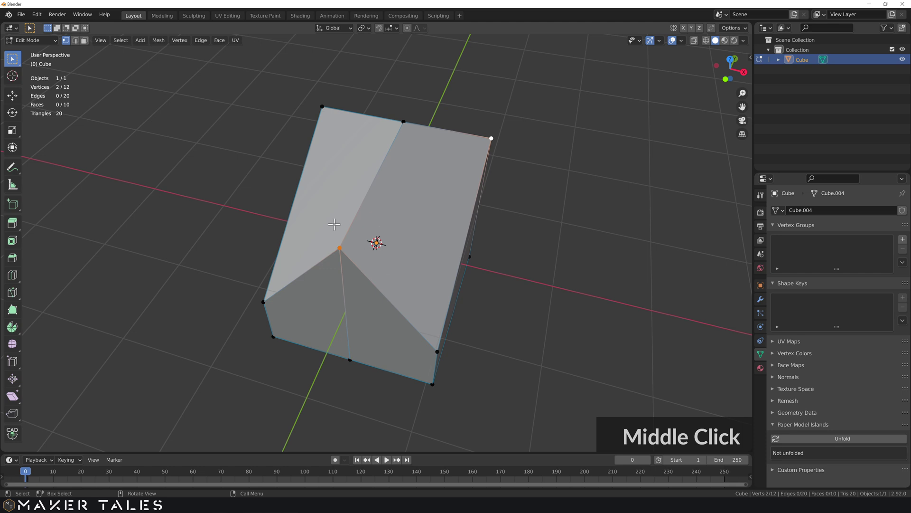
middle_click(337, 228)
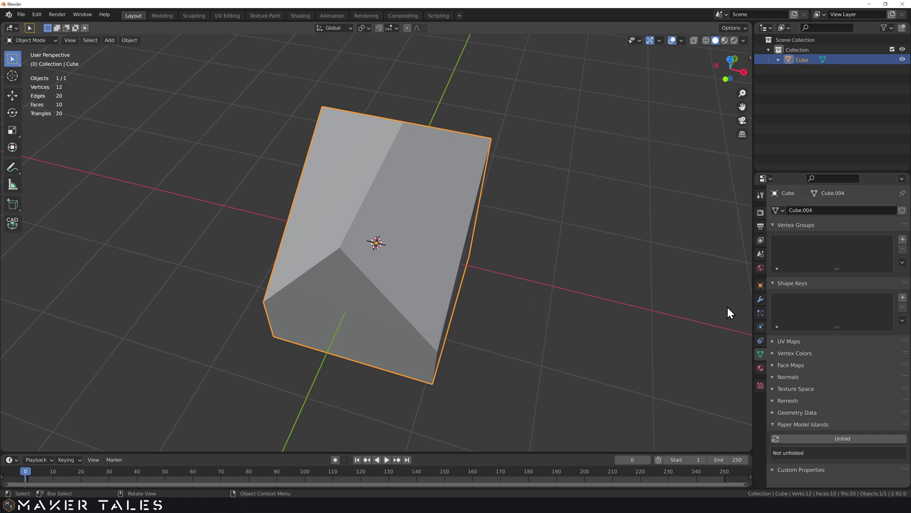
Add a Triangulate modifier to the cube and inspect its 20 triangular faces
left_click(763, 299)
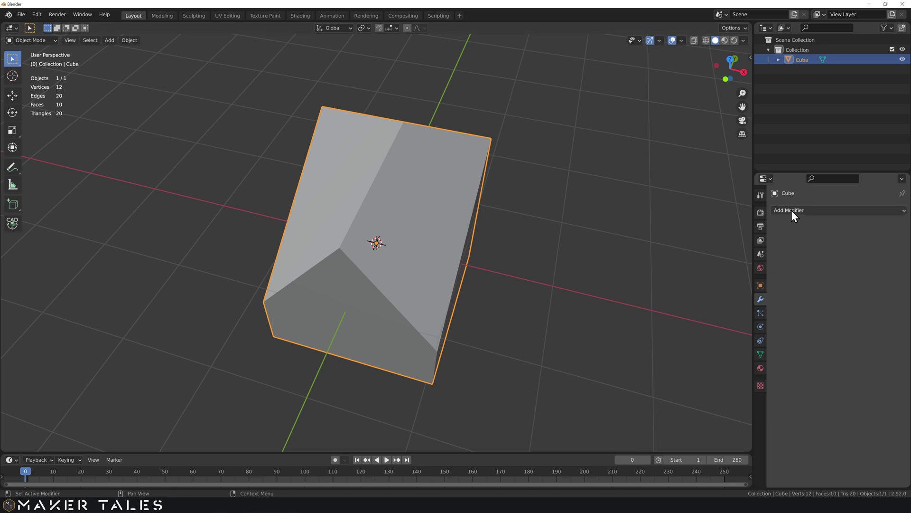
left_click(787, 214)
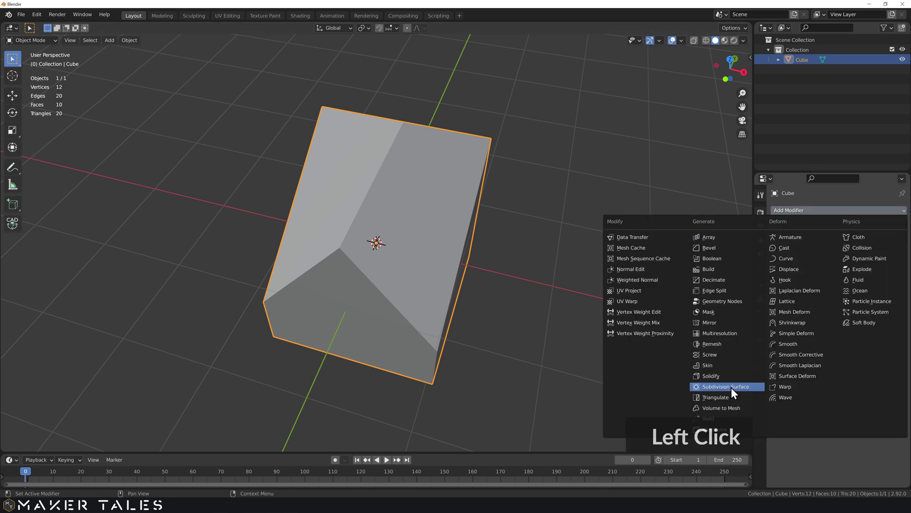
left_click(749, 402)
middle_click(511, 244)
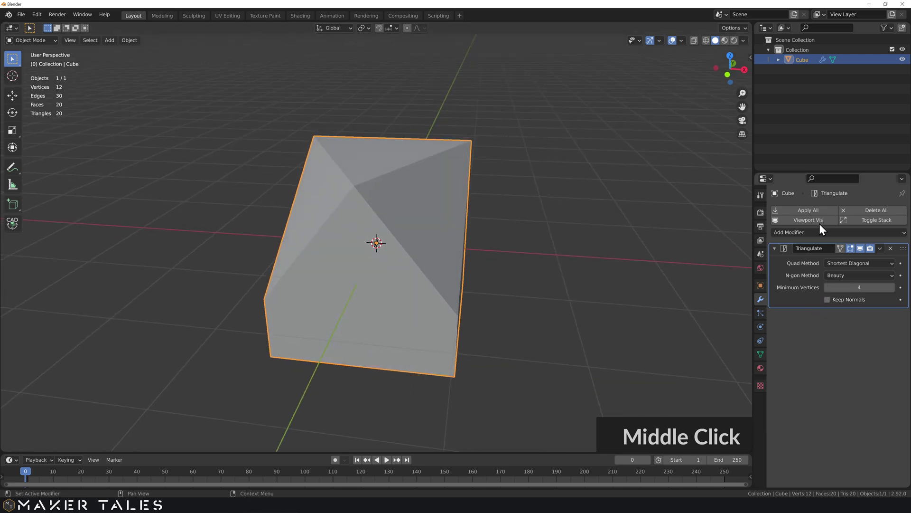
middle_click(543, 208)
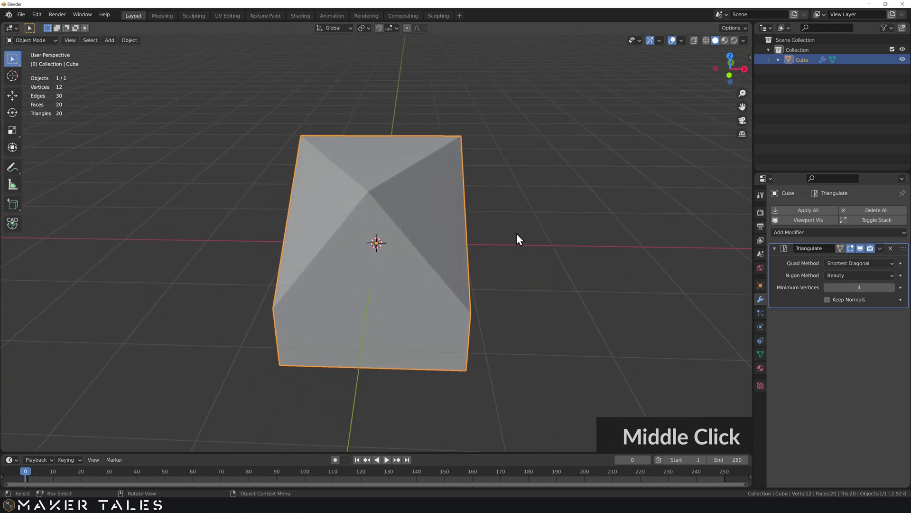
middle_click(552, 237)
left_click(533, 199)
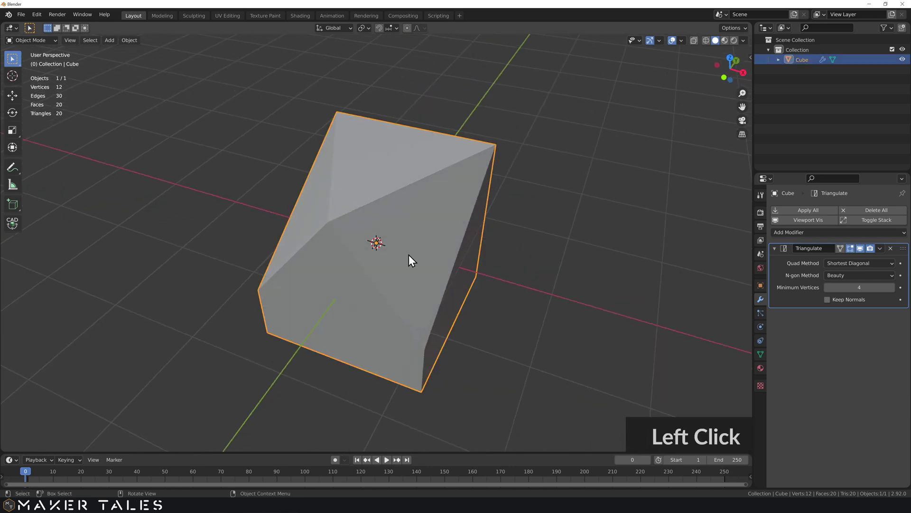
Delete the cube and add a UV sphere set to 64 segments and 42 rings
key("Delete")
key("a")
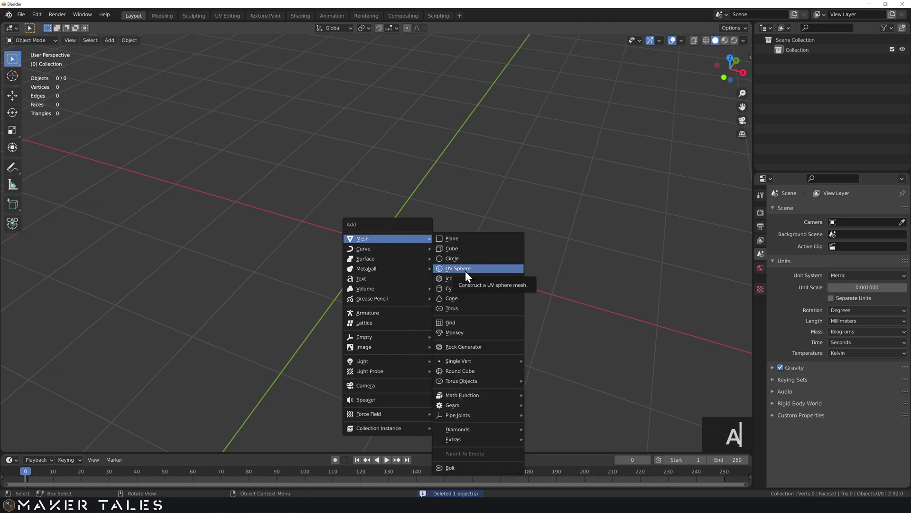
left_click(469, 272)
left_click(457, 273)
middle_click(448, 260)
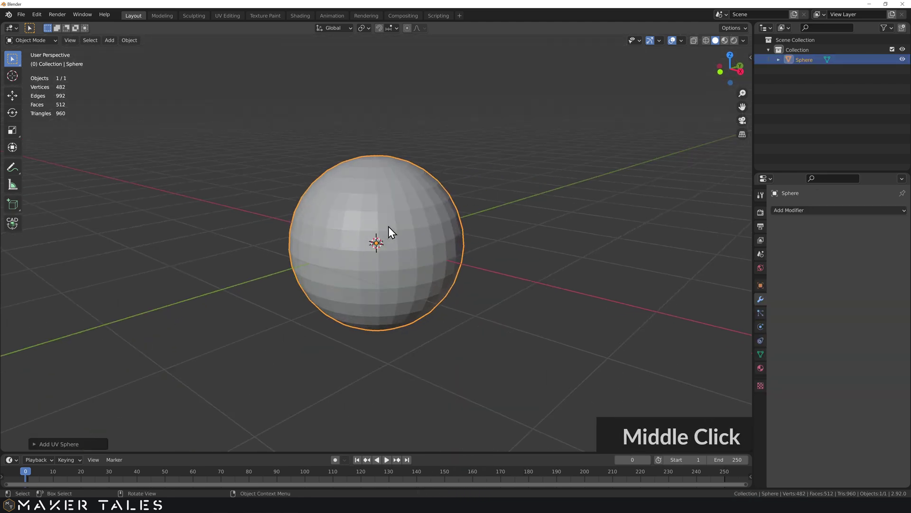
scroll("up", 3)
left_click(36, 447)
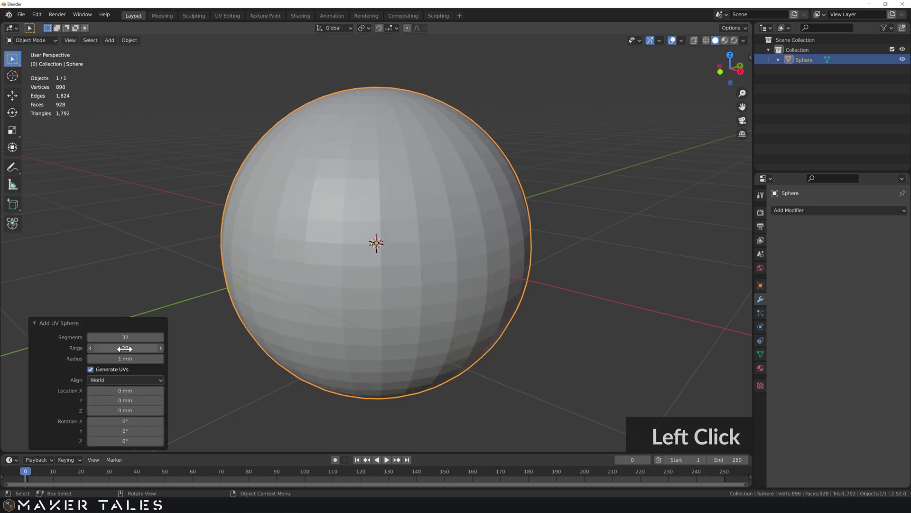
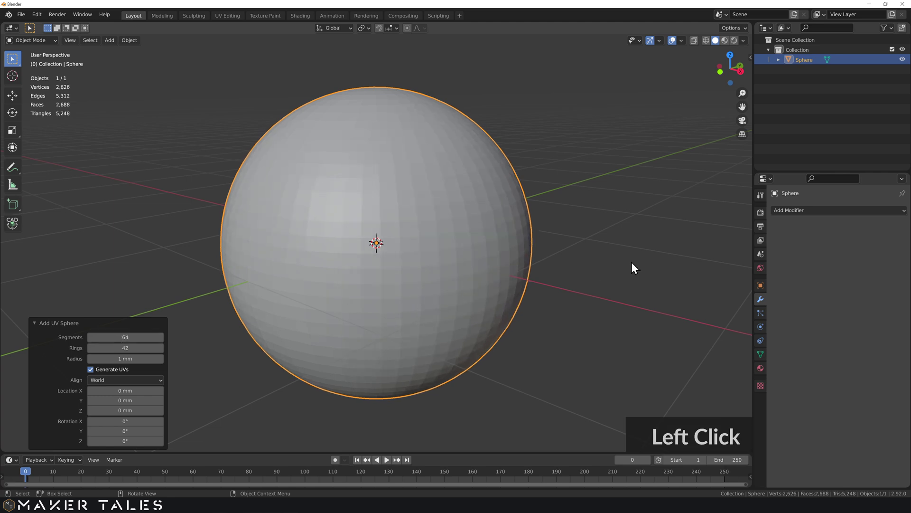
left_click(600, 231)
middle_click(599, 247)
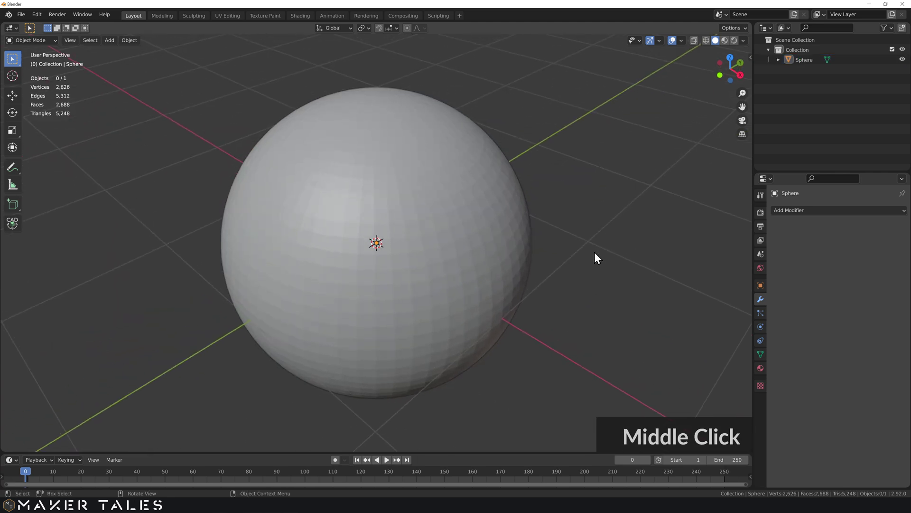
Merge the sphere's vertices by 0.1 mm distance, leaving a coarse 744-vertex faceted mesh
left_click(480, 255)
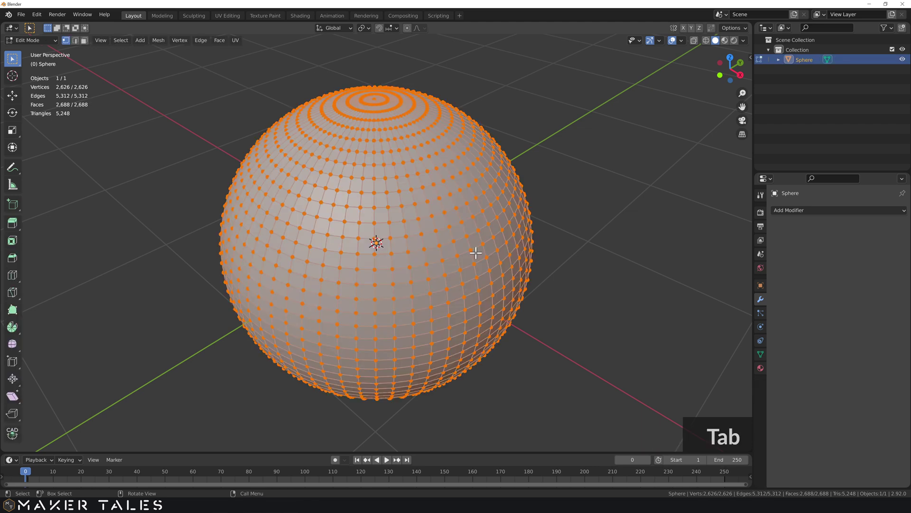
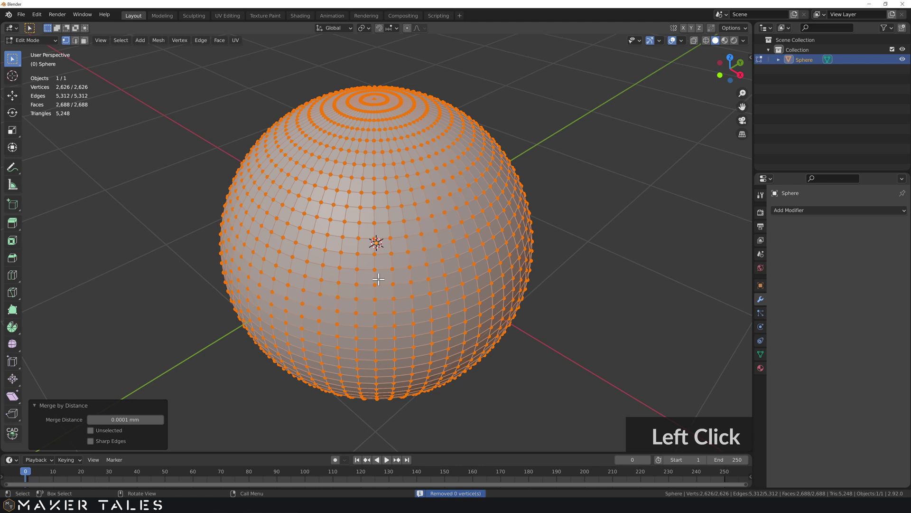
type("0.1")
key("Return")
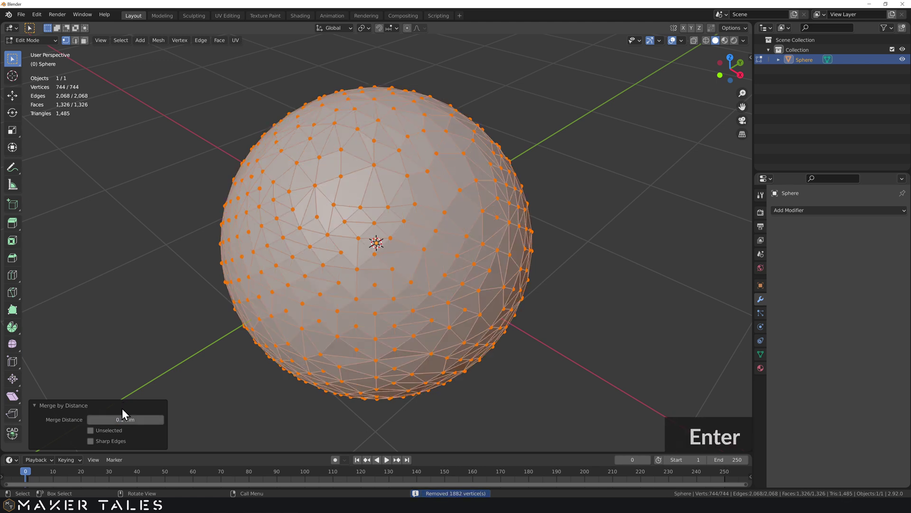
middle_click(433, 262)
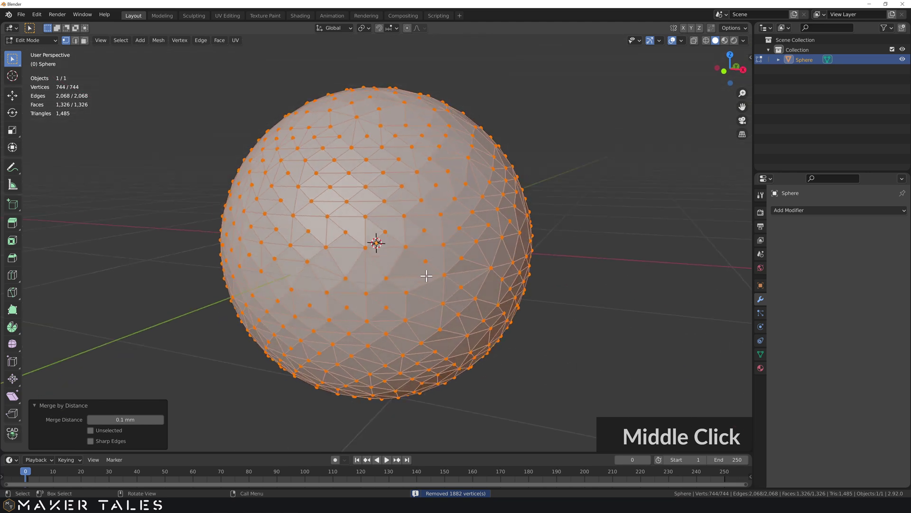
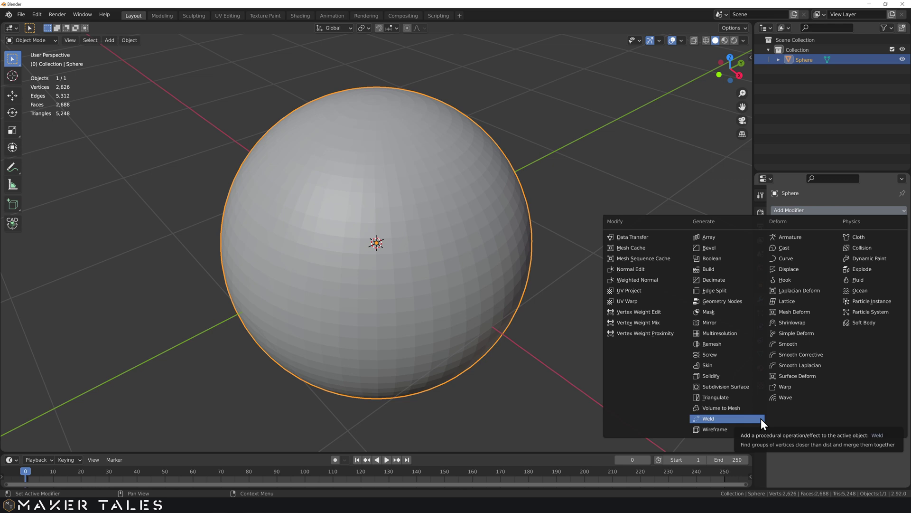
left_click(765, 424)
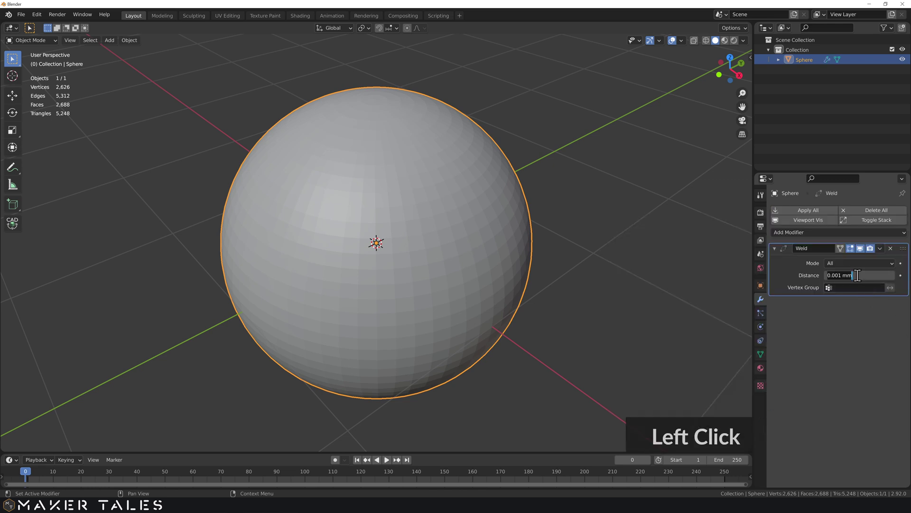
key("d")
type("0.1")
key("Return")
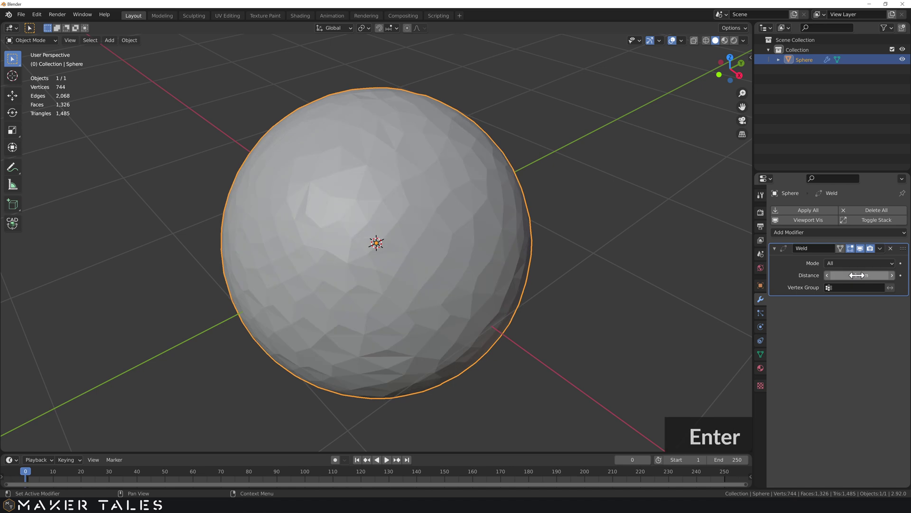
middle_click(430, 294)
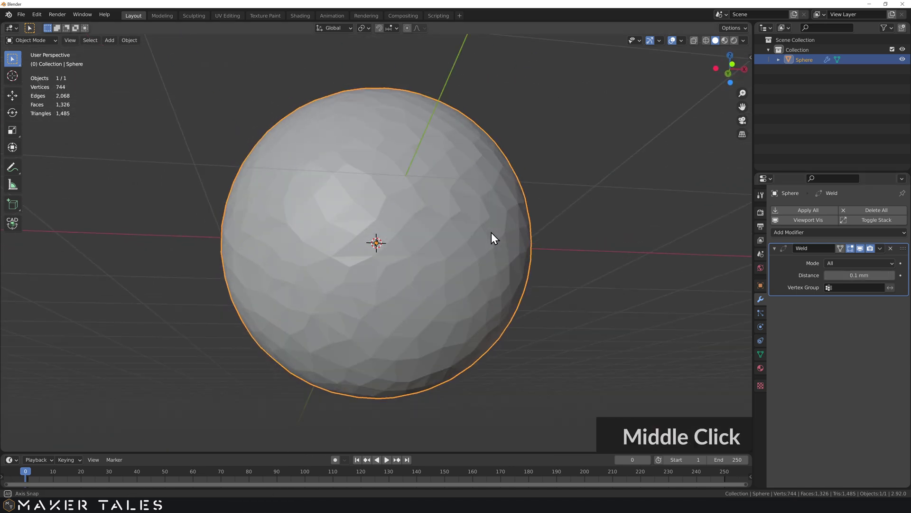
scroll("down", 3)
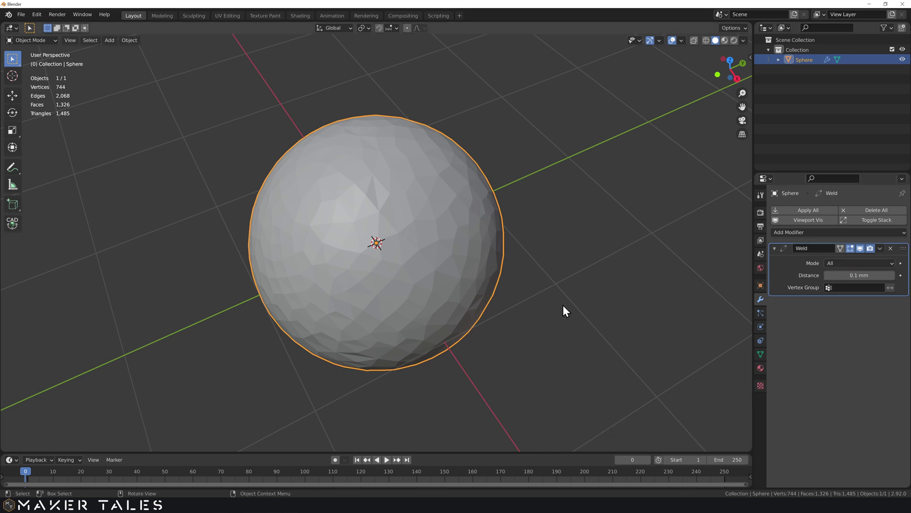
middle_click(510, 319)
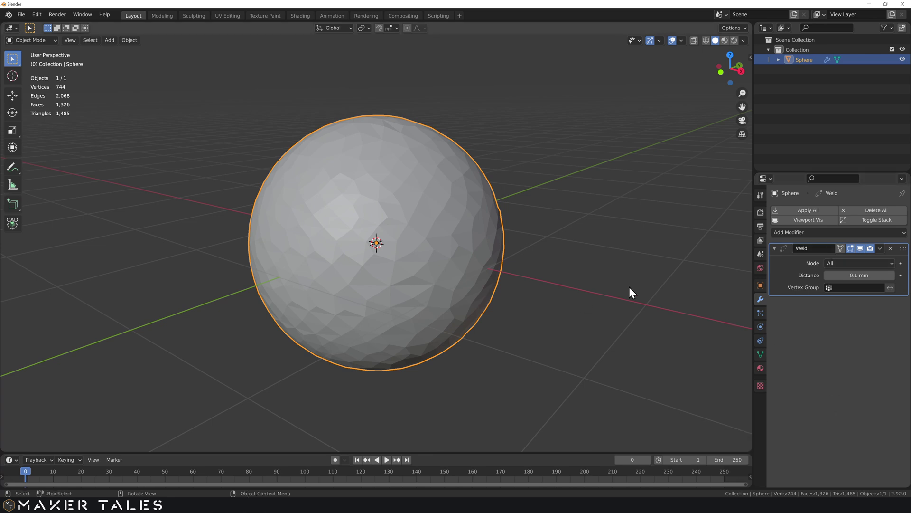
middle_click(579, 284)
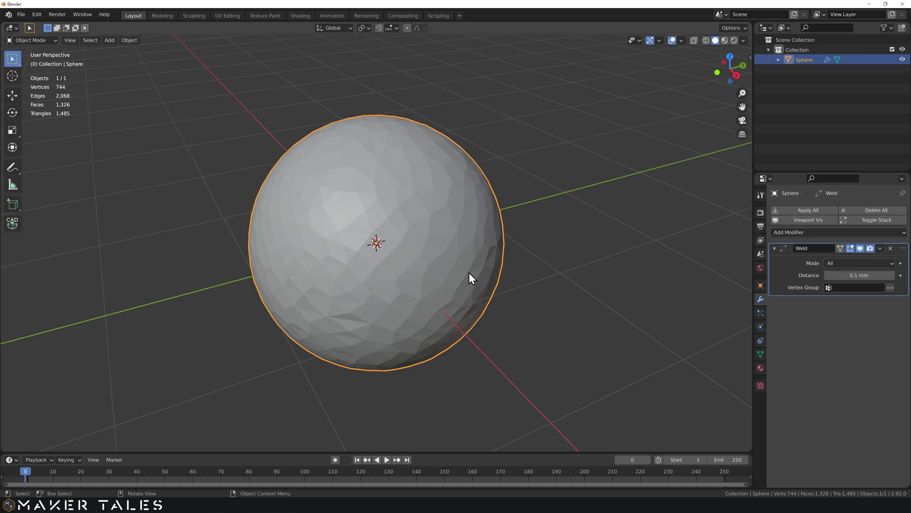
middle_click(439, 259)
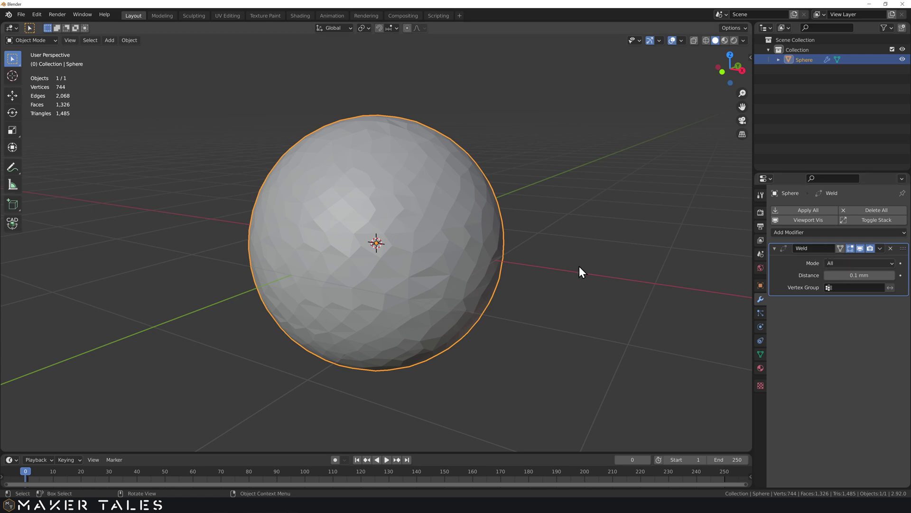
middle_click(557, 252)
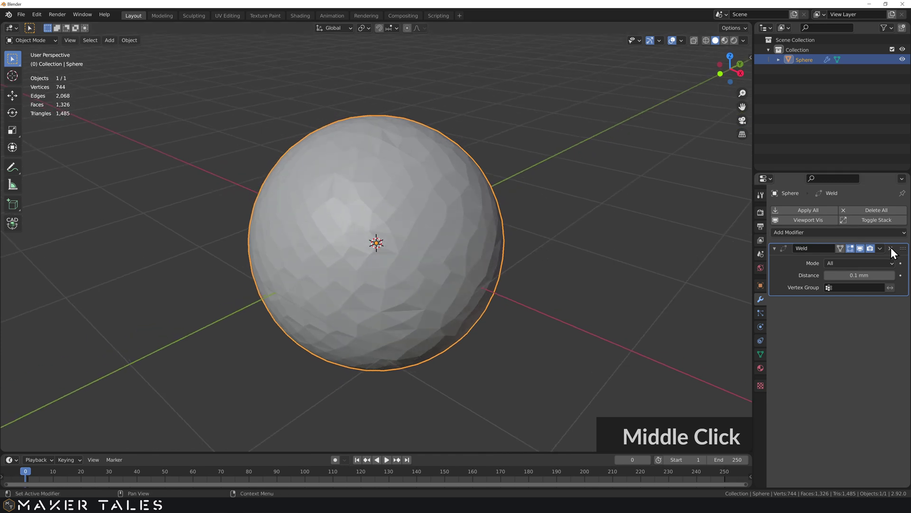
middle_click(894, 250)
Delete the sphere and add a new cube mesh to the empty scene
left_click(472, 220)
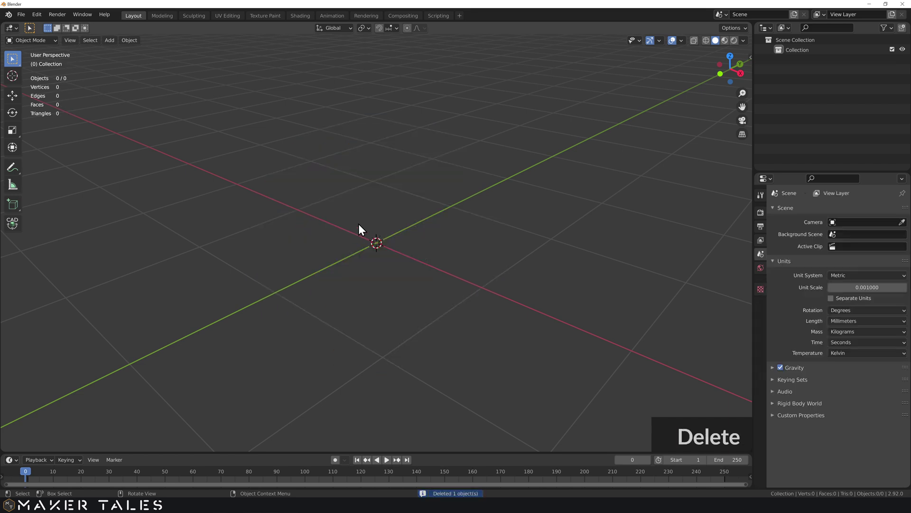
key("a")
left_click(412, 236)
scroll("down", 3)
middle_click(427, 269)
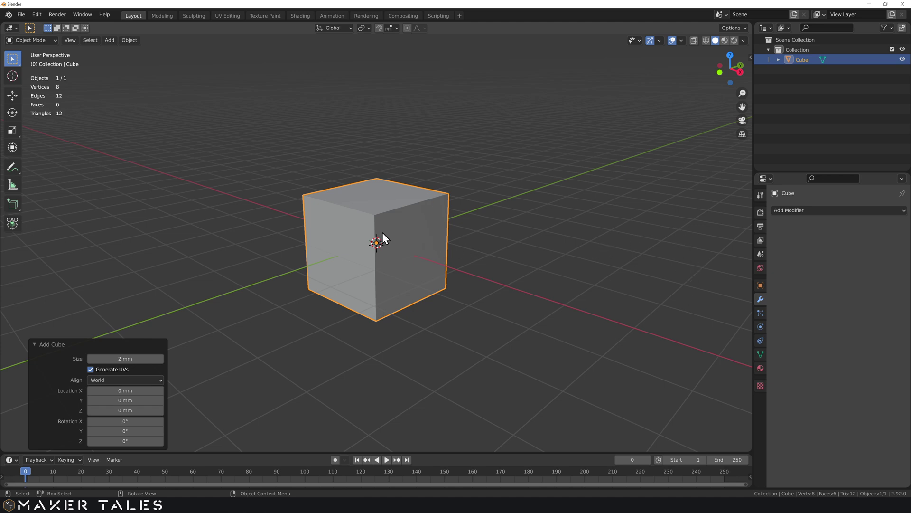
scroll("up", 3)
Try subdividing the cube in Edit Mode, undo it, and return to Object Mode
key("Tab")
middle_click(368, 227)
scroll("down", 3)
right_click(361, 201)
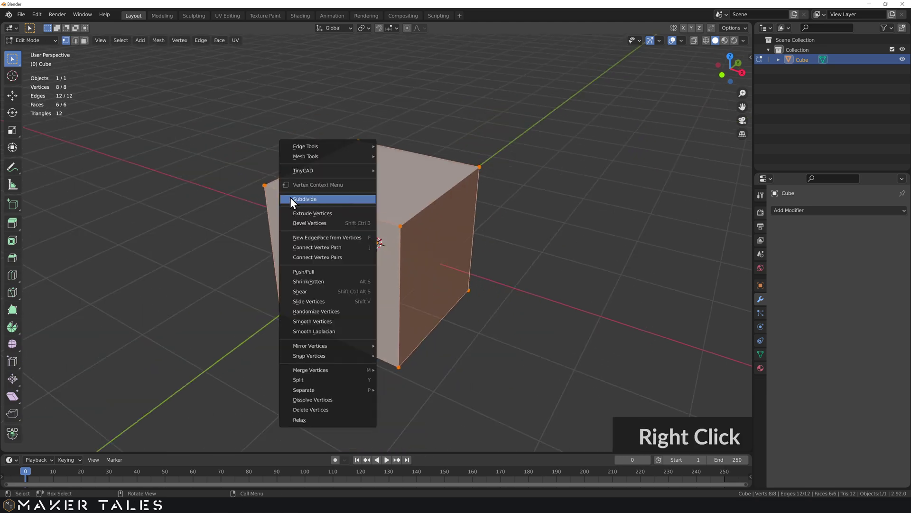
left_click(322, 201)
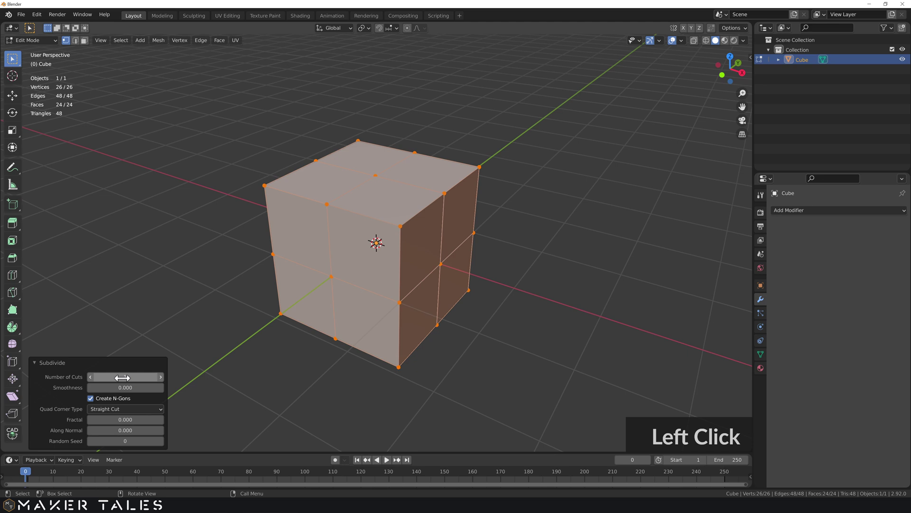
key("ctrl+z")
key("Tab")
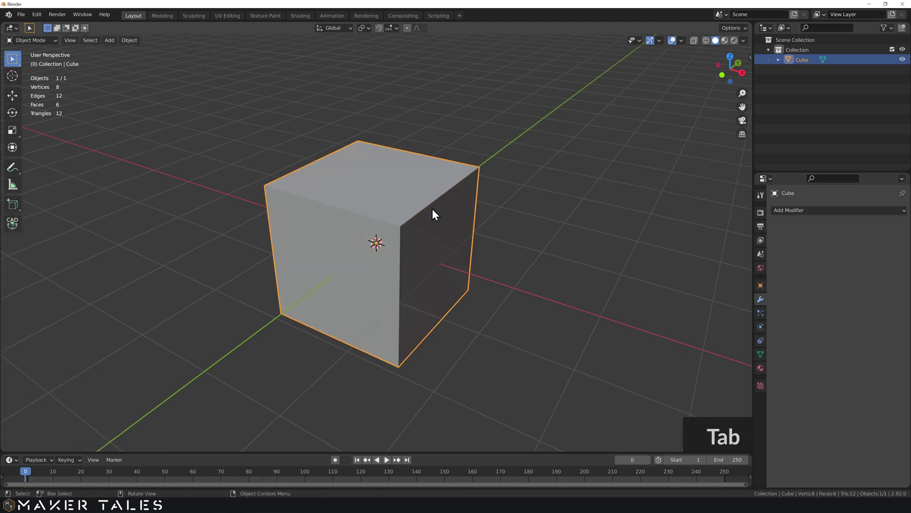
Add a Subdivision Surface modifier at viewport level 3, rounding the cube, then enter Edit Mode
left_click(819, 213)
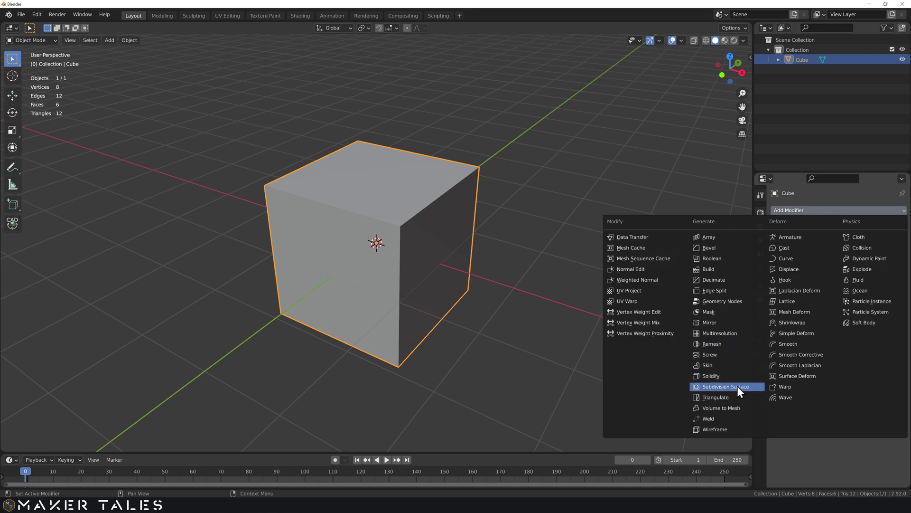
left_click(757, 389)
middle_click(550, 279)
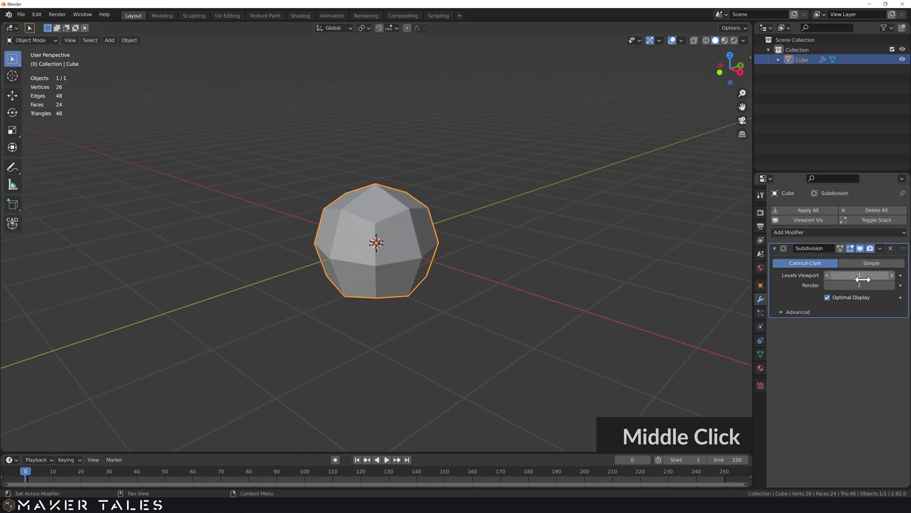
left_click(895, 281)
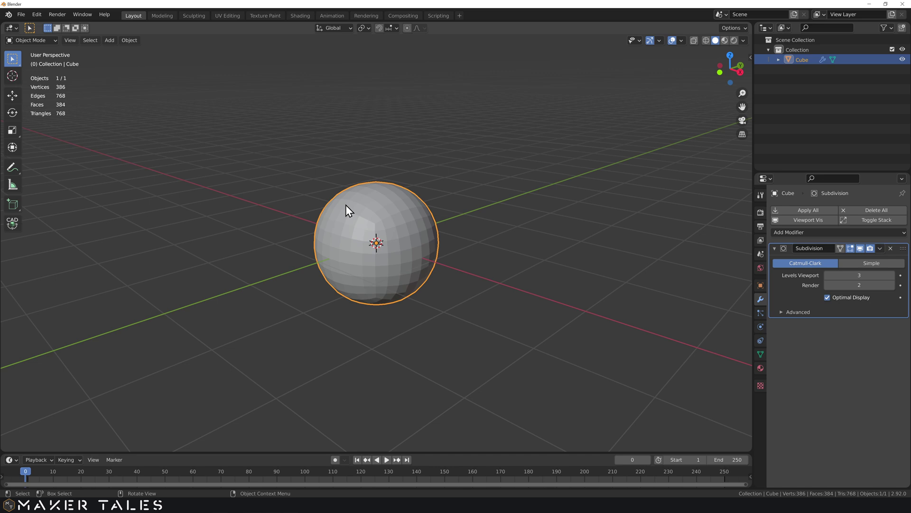
left_click(384, 180)
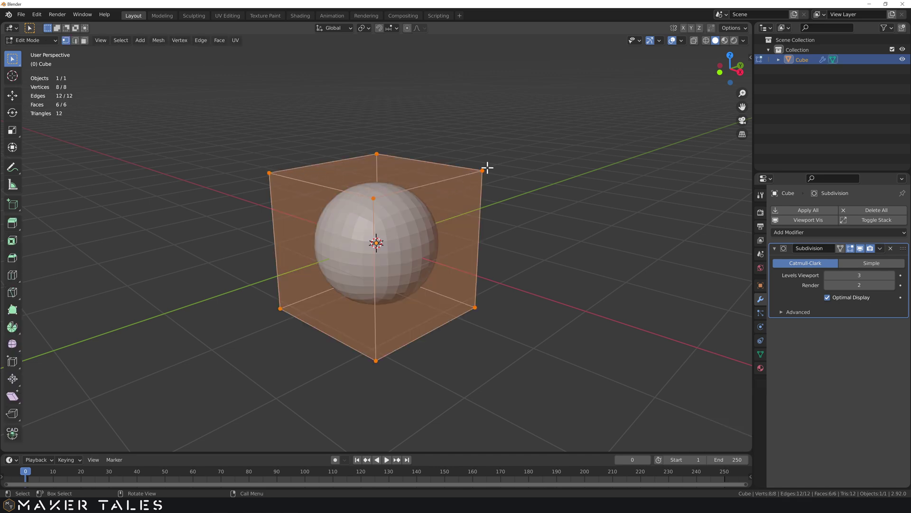
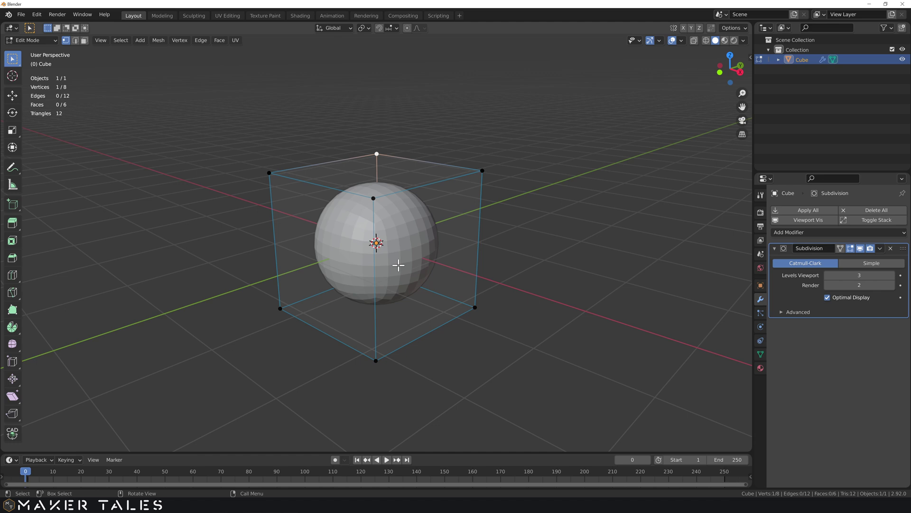
Extrude selected faces of the subdivided cube so it grows into a bent L-shaped form
key("3")
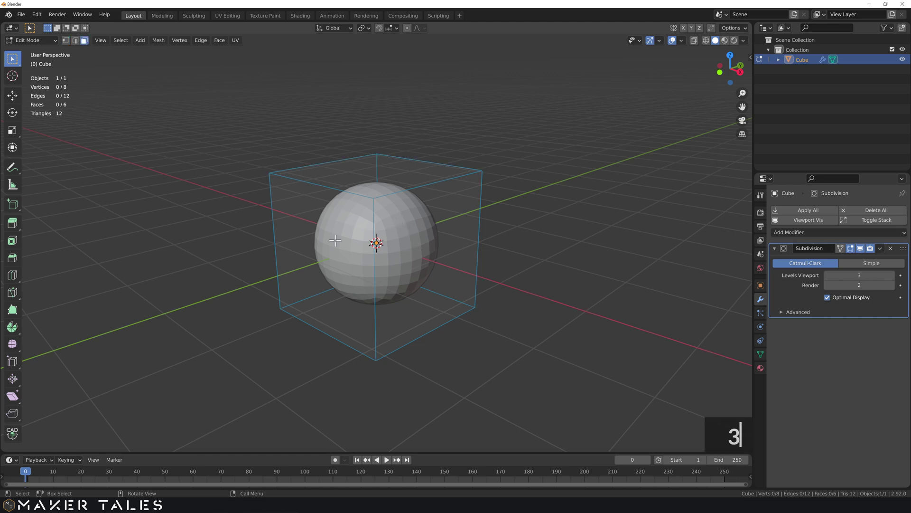
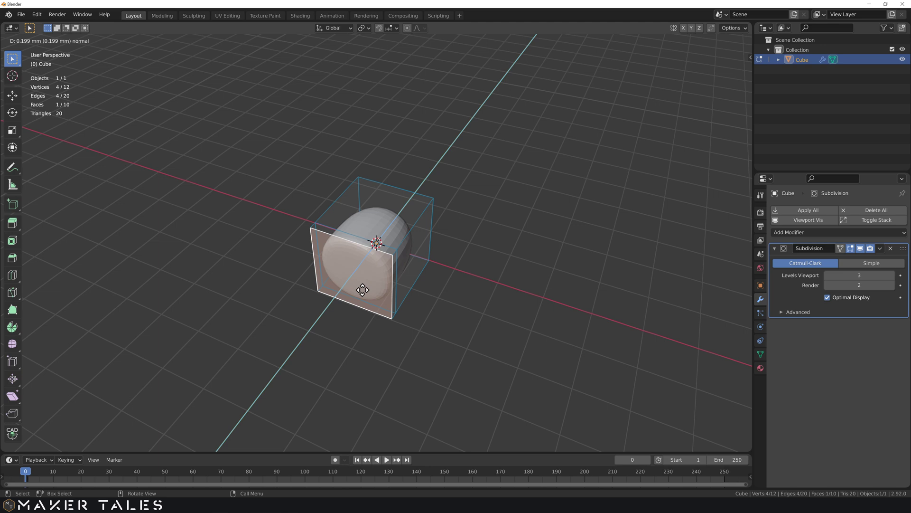
left_click(368, 283)
middle_click(417, 279)
scroll("up", 3)
middle_click(340, 267)
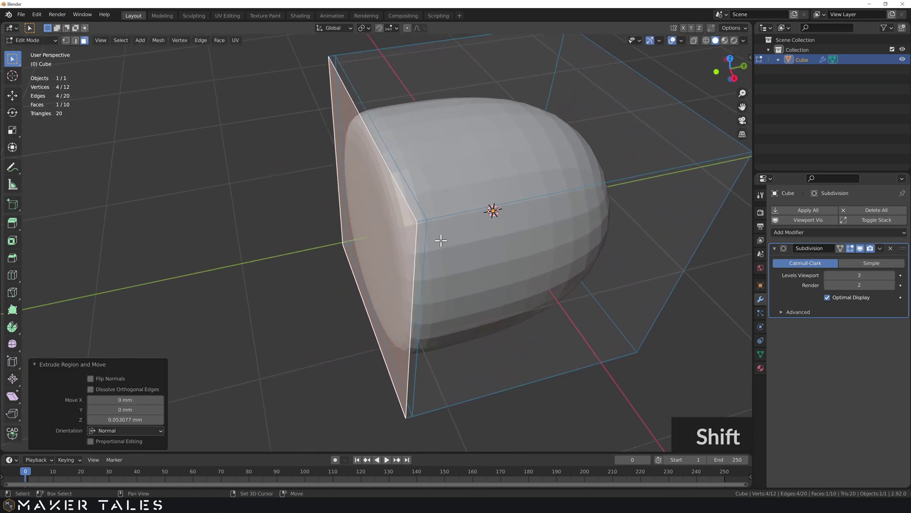
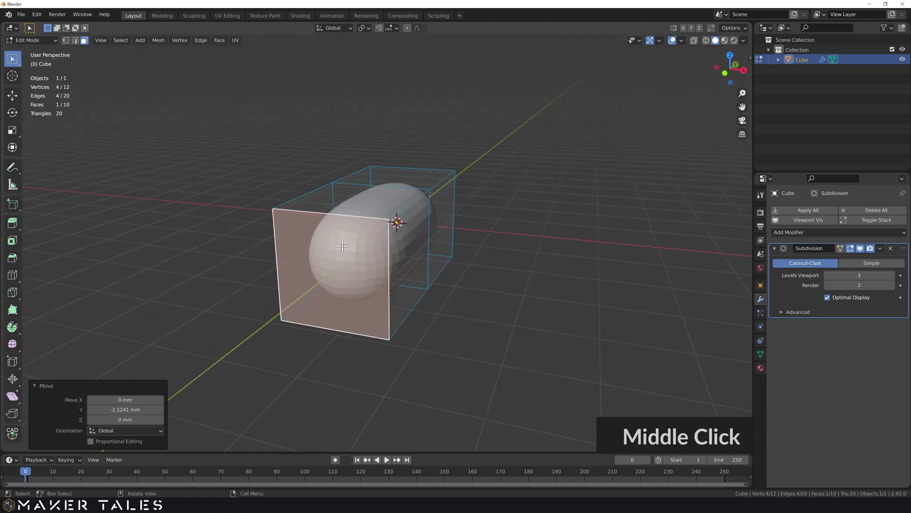
scroll("down", 3)
left_click(397, 274)
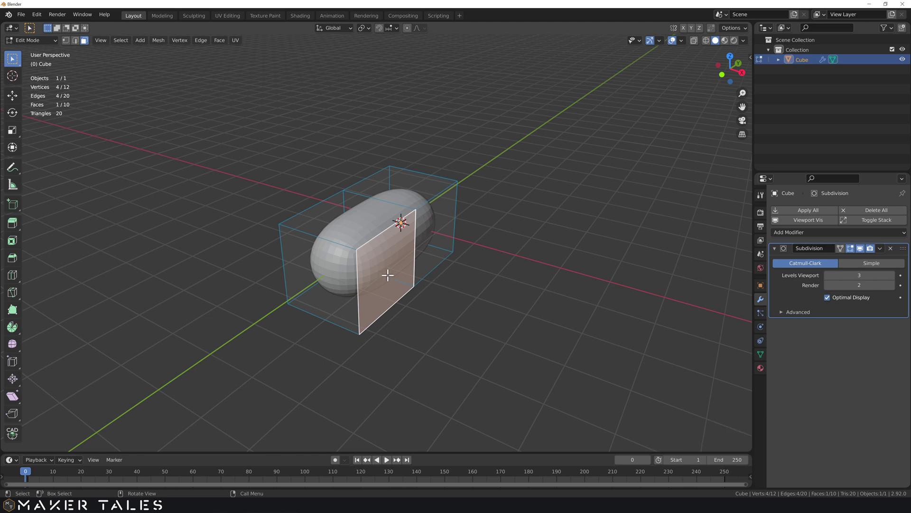
middle_click(406, 274)
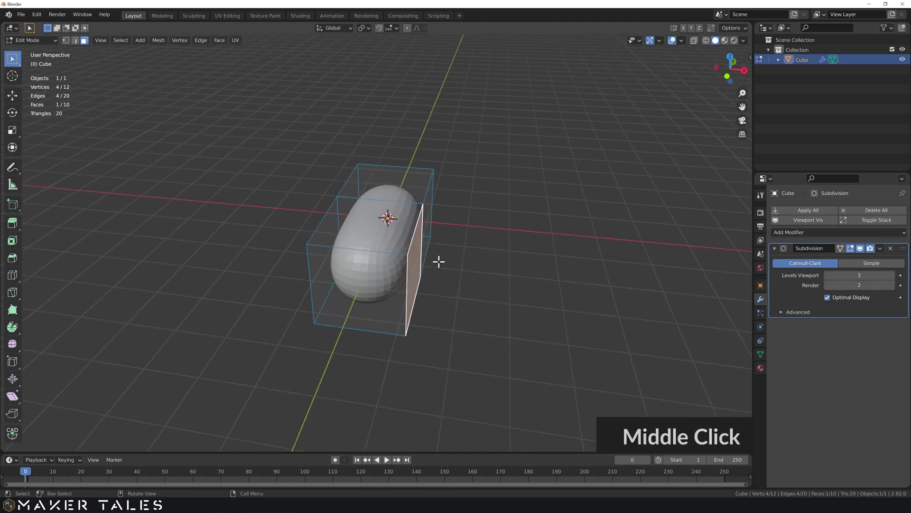
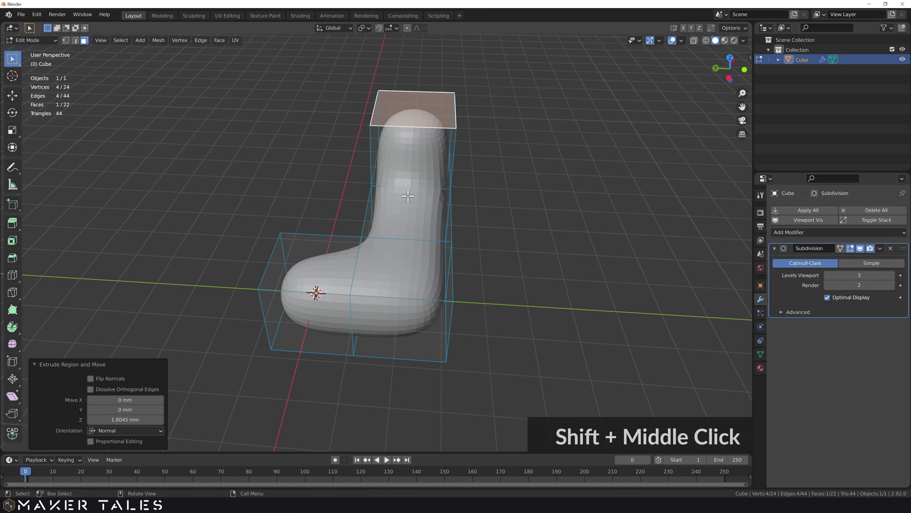
Orbit around the boot-like shape to inspect the upright leg from several sides
middle_click(352, 137)
middle_click(388, 132)
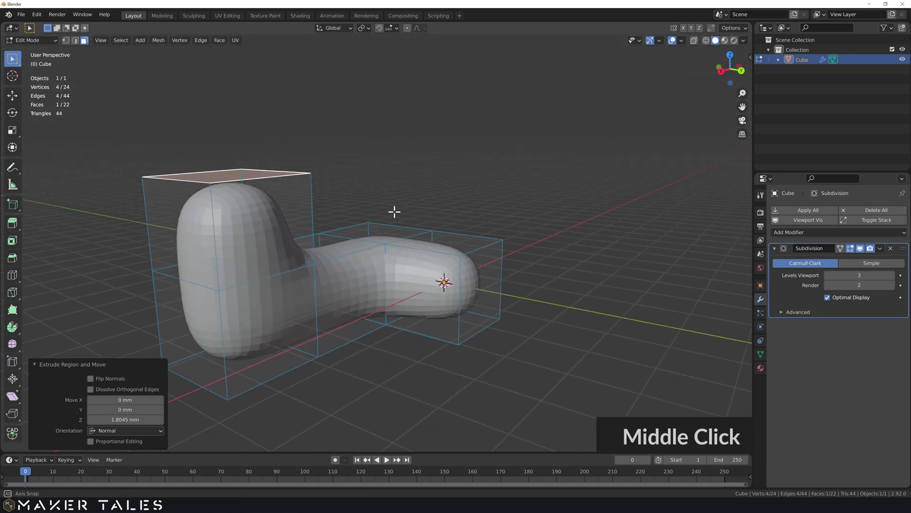
middle_click(302, 202)
middle_click(388, 219)
scroll("up", 3)
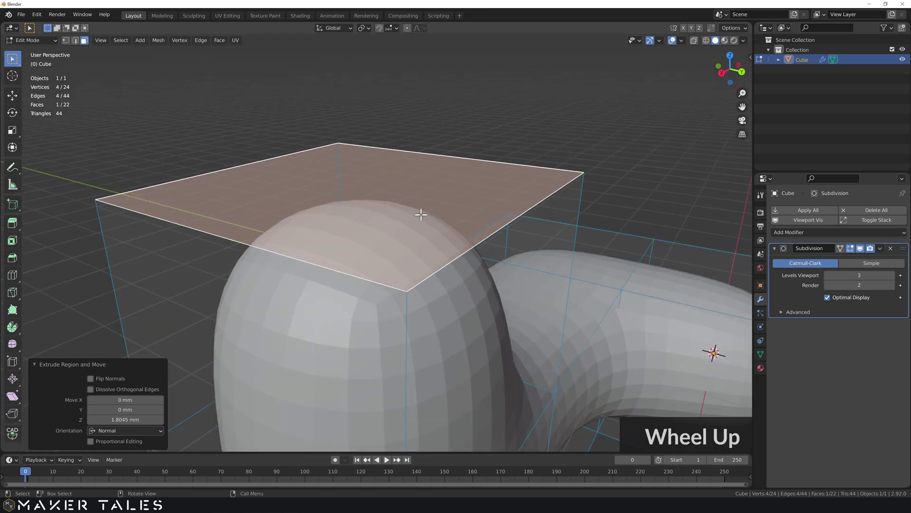
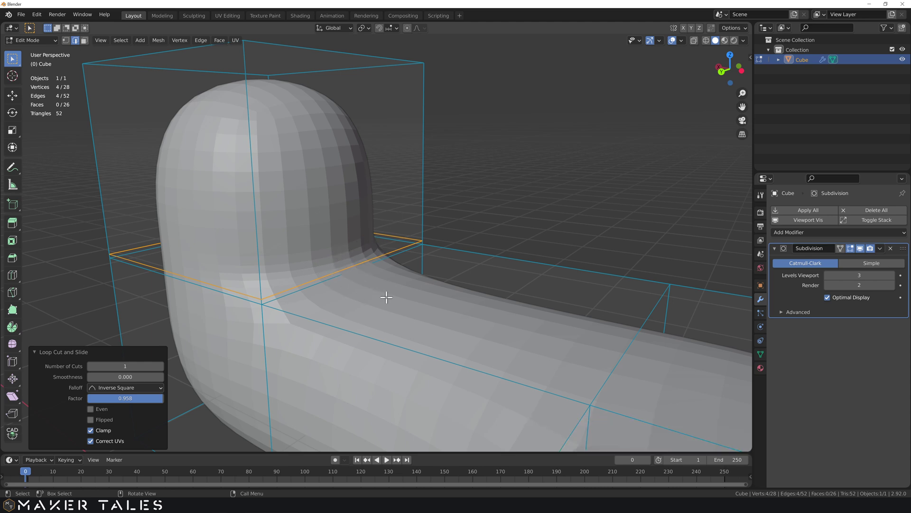
key("ctrl+z")
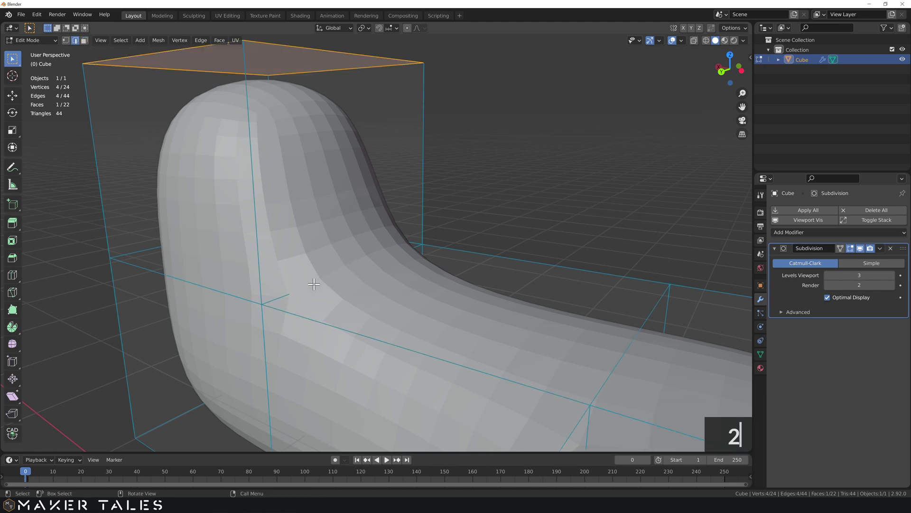
key("2")
left_click(223, 291)
left_click(285, 296)
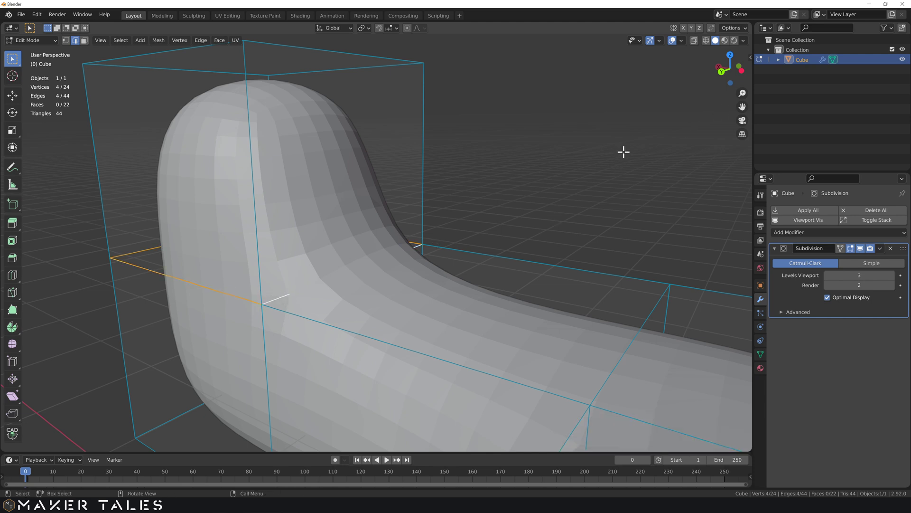
Set the joint loop's Mean Crease to 1.00 in the sidebar, then select a vertical cage edge
key("n")
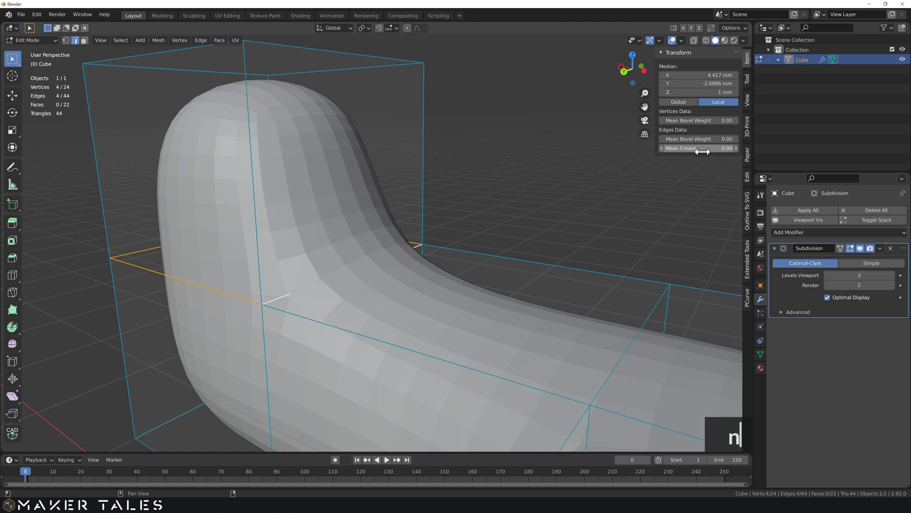
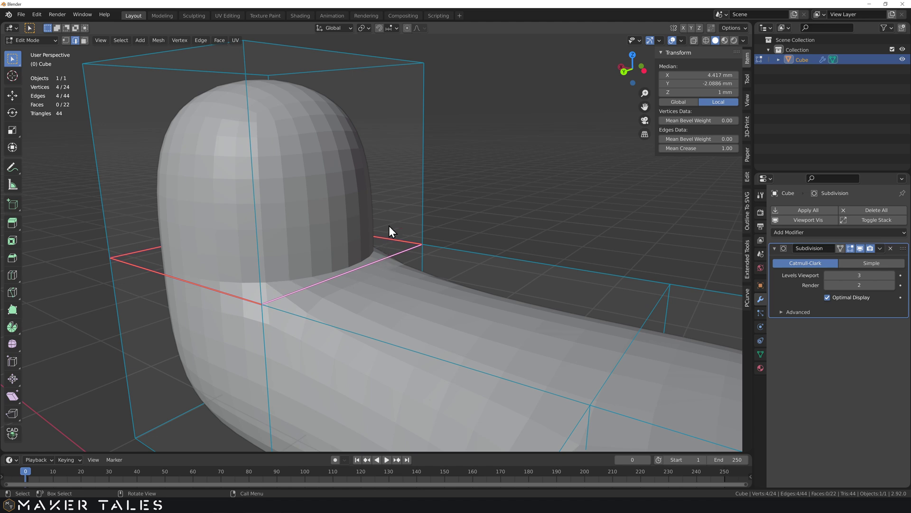
left_click(445, 201)
middle_click(366, 260)
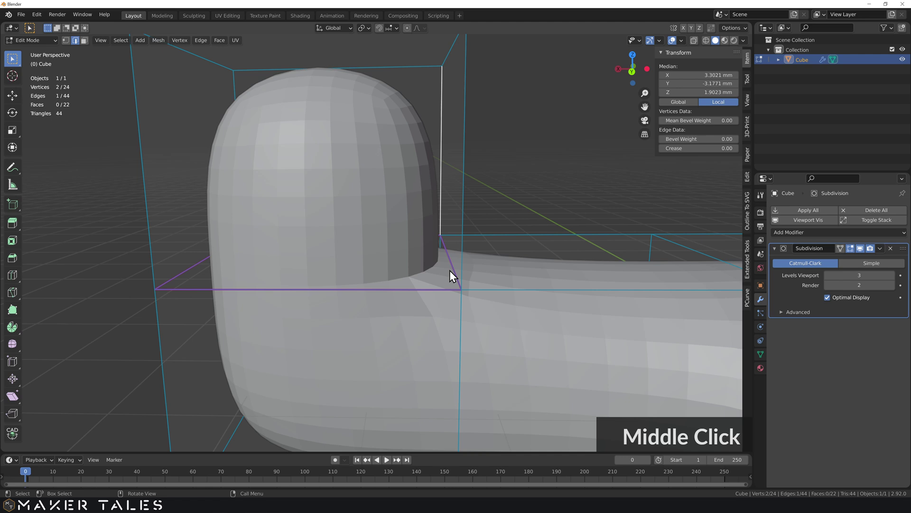
middle_click(467, 268)
scroll("down", 3)
middle_click(352, 266)
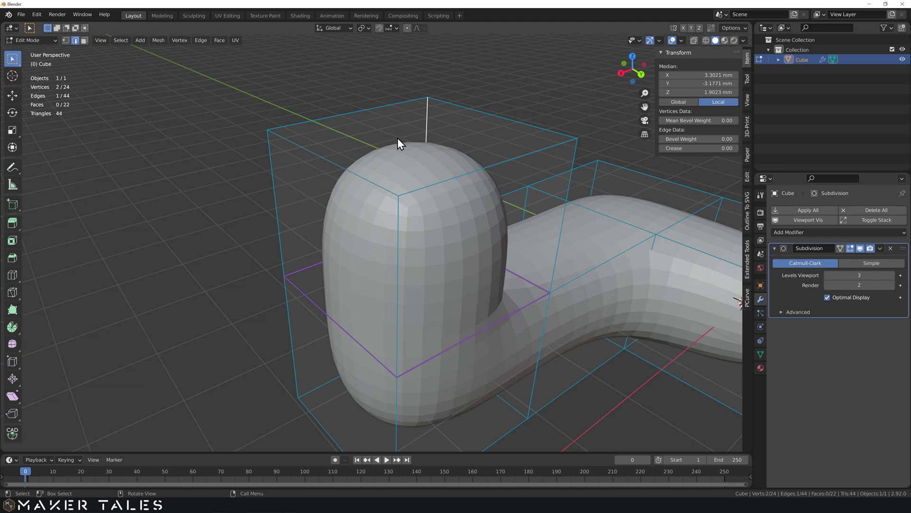
Inset the upright leg's top face to form a crisp flat-topped opening
key("3")
left_click(408, 135)
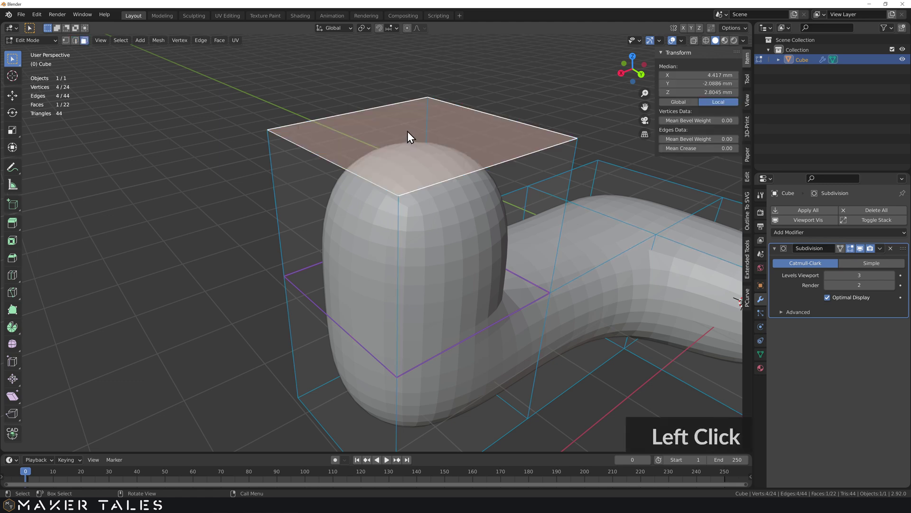
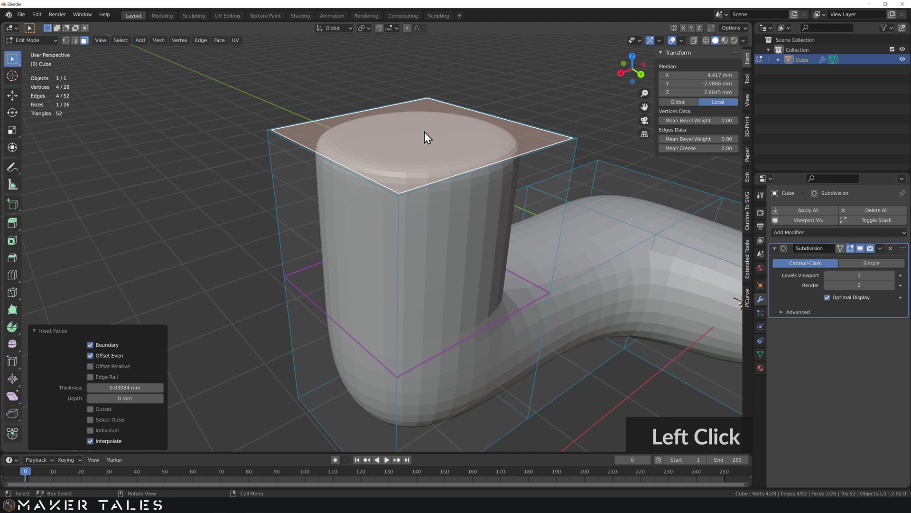
key("s")
middle_click(427, 133)
scroll("up", 3)
middle_click(426, 244)
type("id")
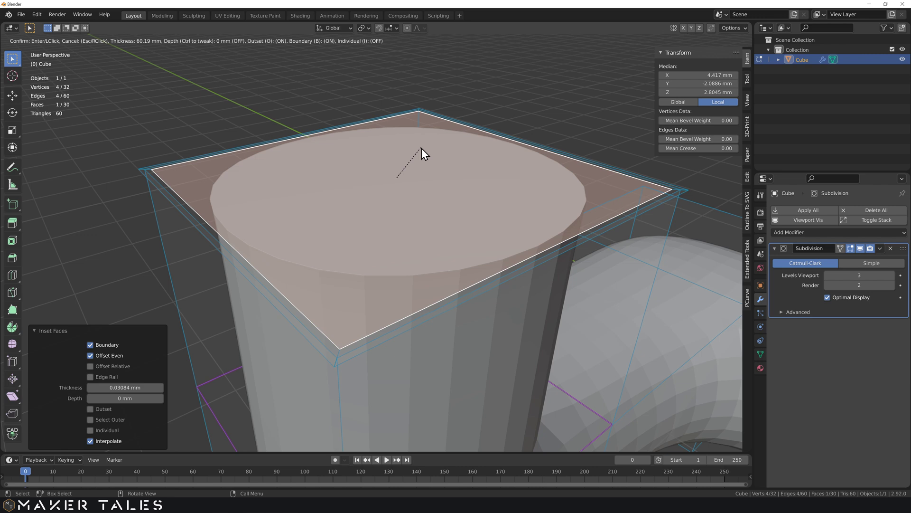
left_click(427, 153)
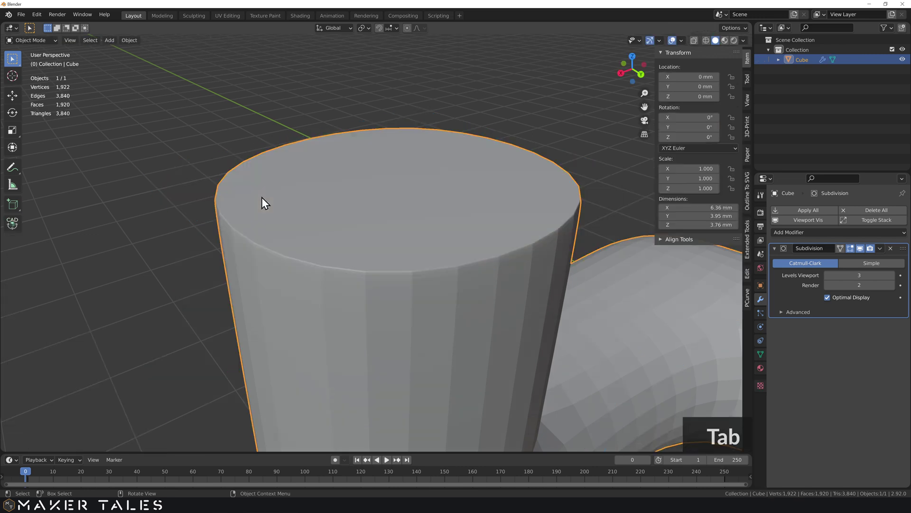
Zoom out and orbit to view the whole boot shape
scroll("down", 3)
middle_click(257, 239)
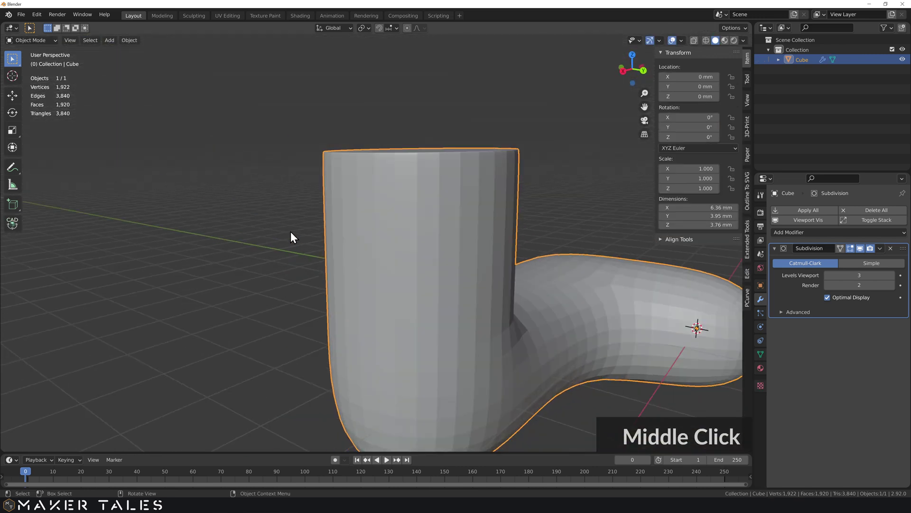
scroll("down", 3)
middle_click(325, 241)
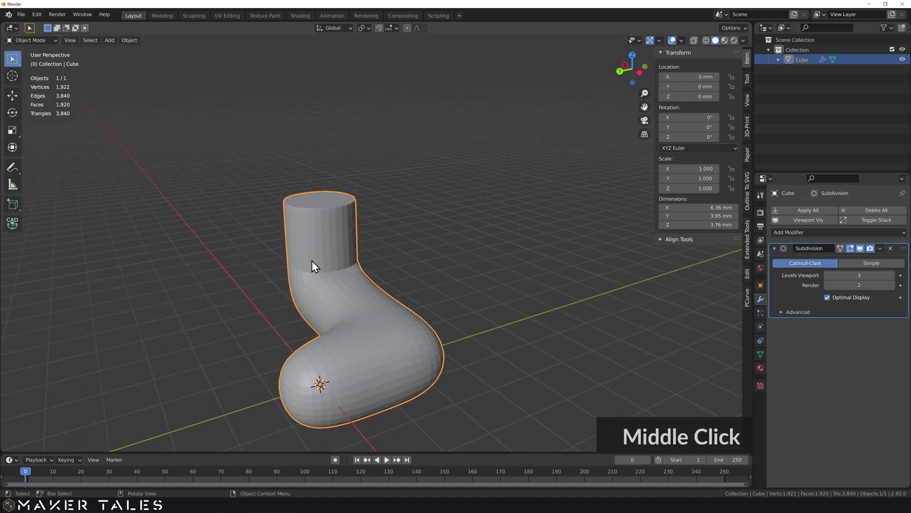
Delete the boot and add a 12-vertex icosphere, then enter Edit Mode on it
left_click(382, 333)
key("Delete")
middle_click(375, 397)
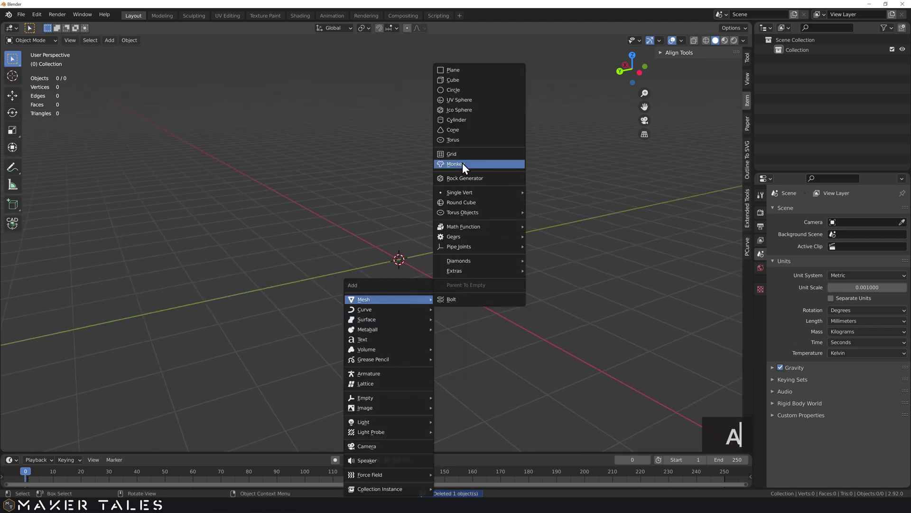
key("a")
left_click(470, 112)
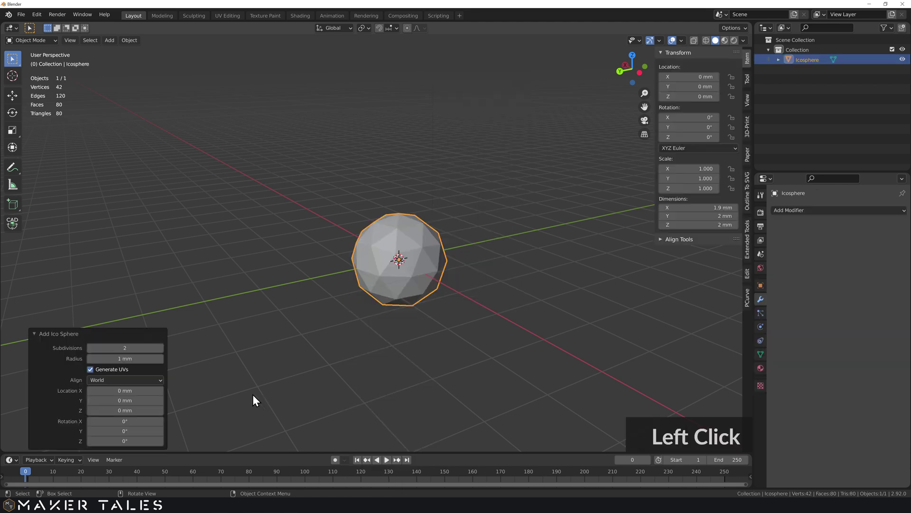
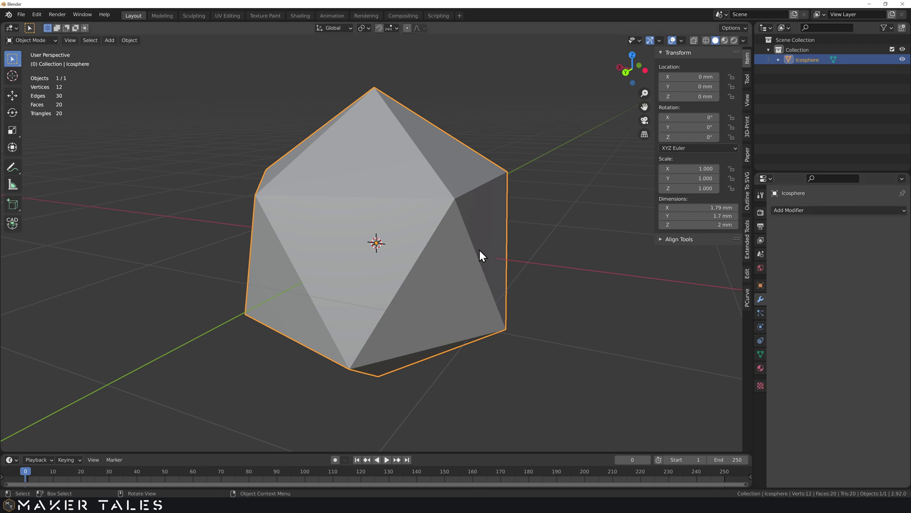
key("Tab")
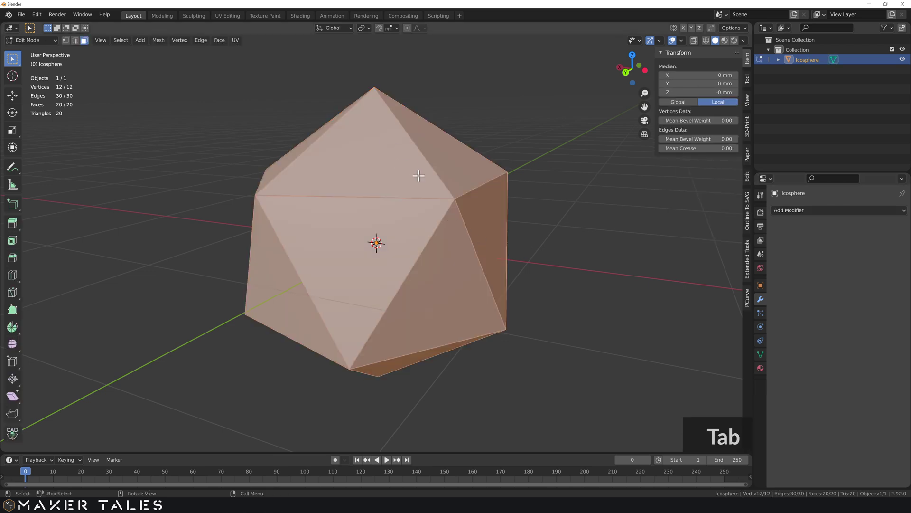
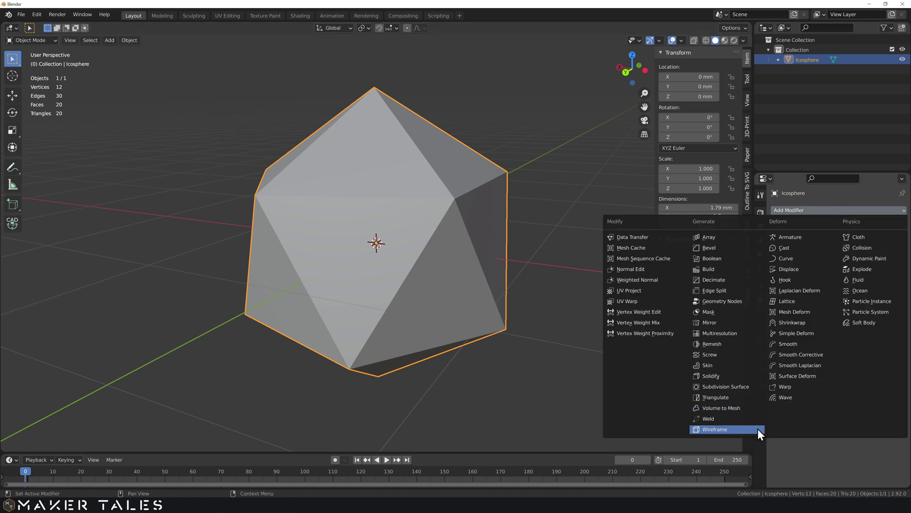
Add a Wireframe modifier to the icosphere
left_click(746, 435)
left_click(757, 432)
left_click(694, 300)
middle_click(699, 286)
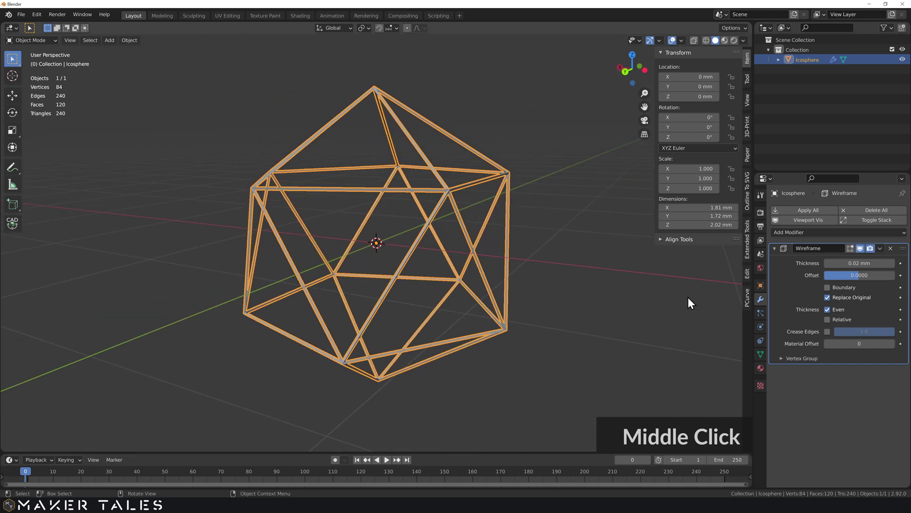
Set the wireframe thickness to 0.083 mm and offset to 1.0, then deselect the cage
left_click(831, 324)
double_click(834, 308)
left_click(834, 313)
double_click(832, 313)
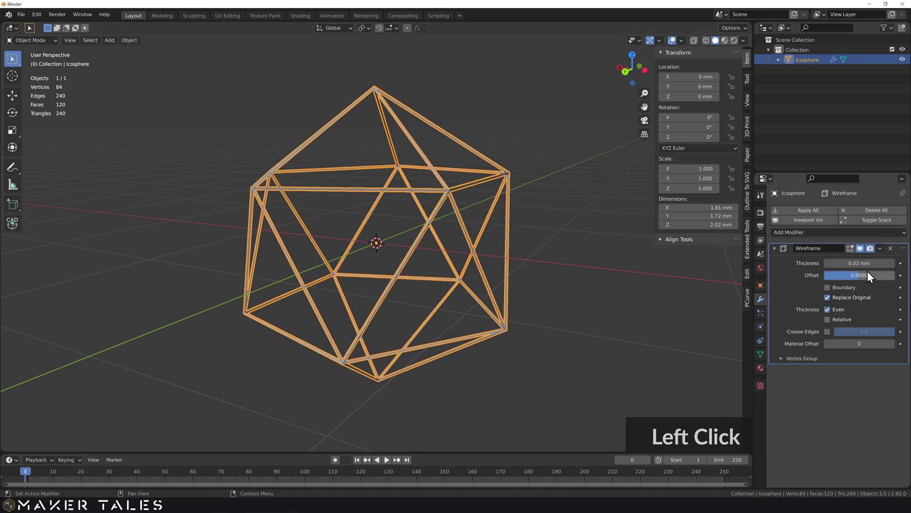
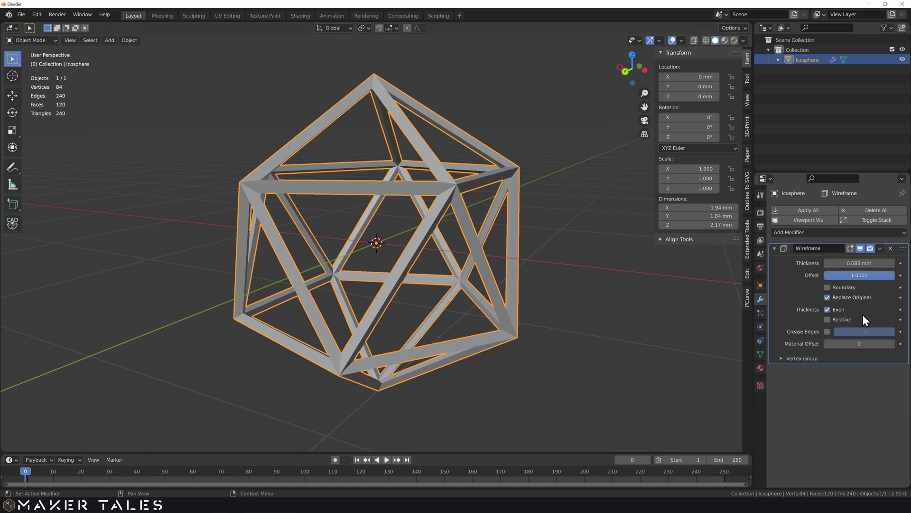
left_click(601, 279)
middle_click(576, 263)
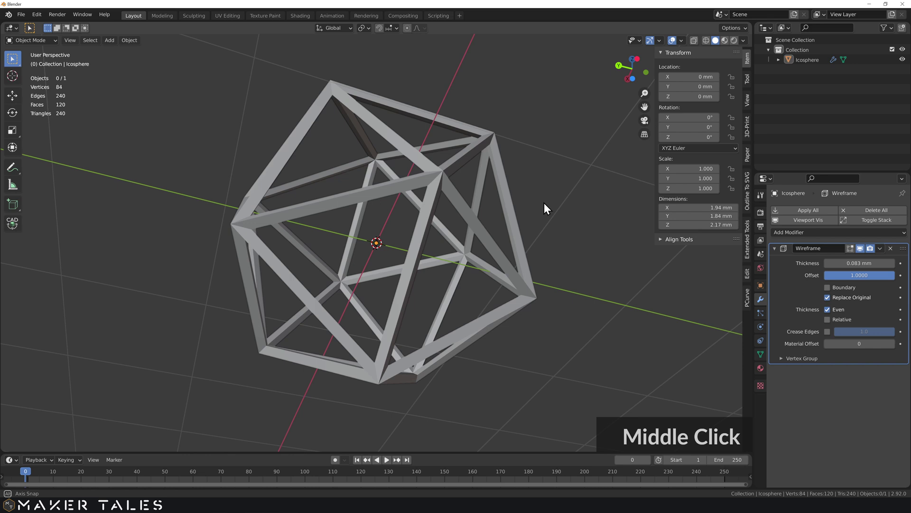
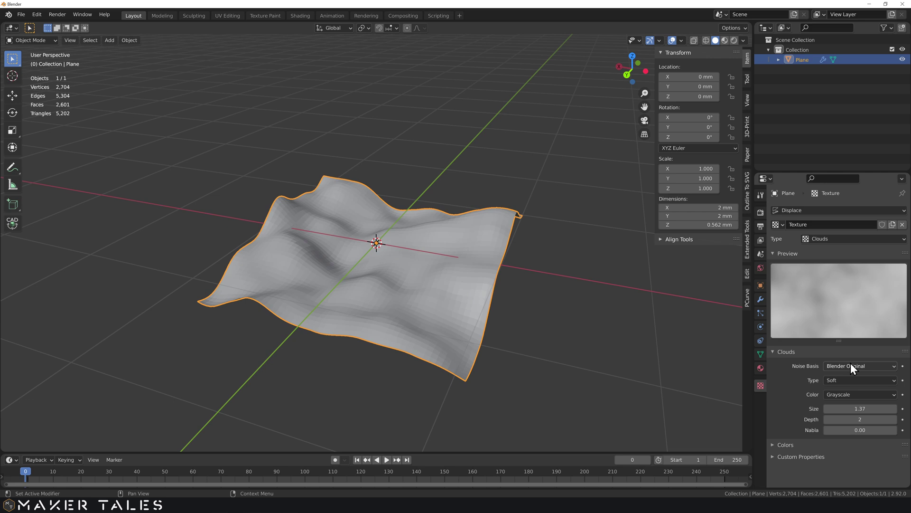
Switch the Clouds texture noise to Voronoi Crackle and lower Displace strength to 0.1
left_click(854, 364)
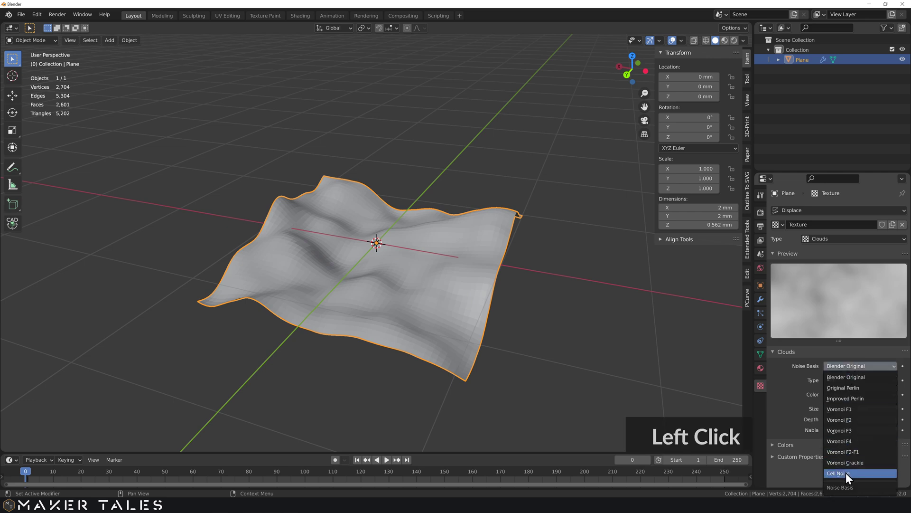
middle_click(495, 305)
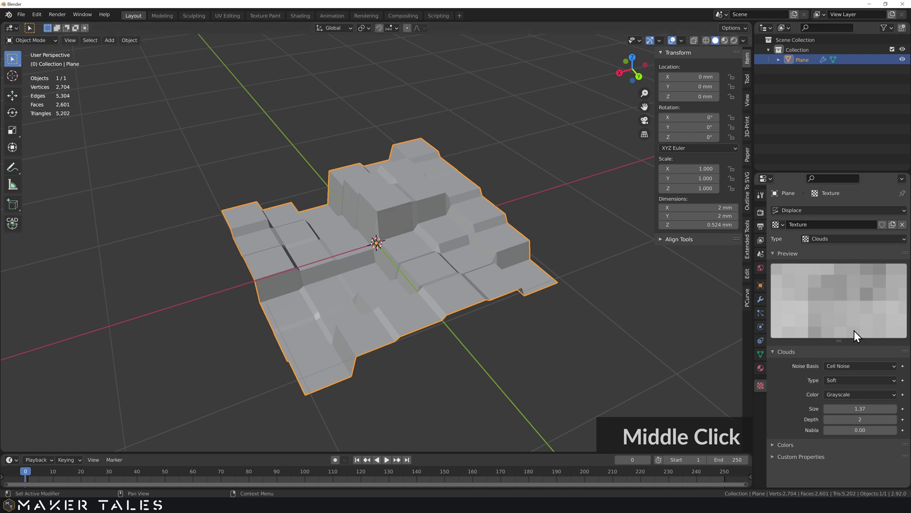
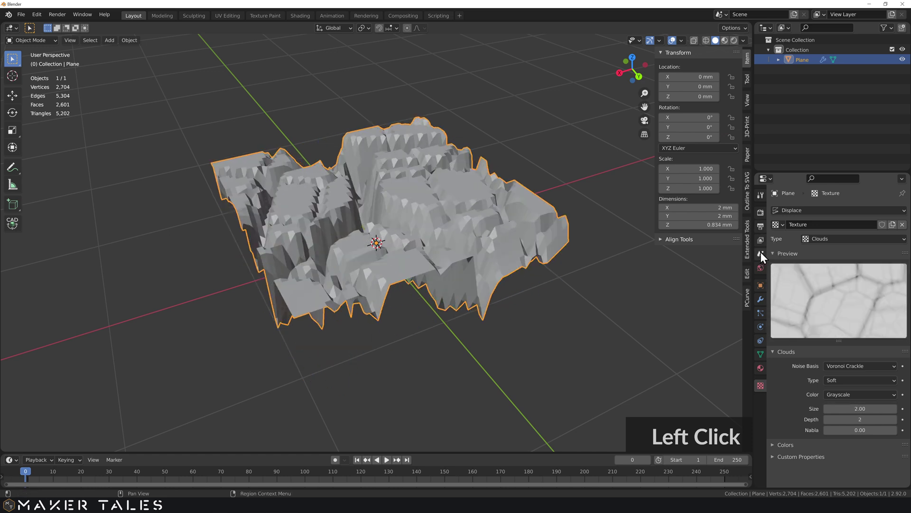
left_click(764, 299)
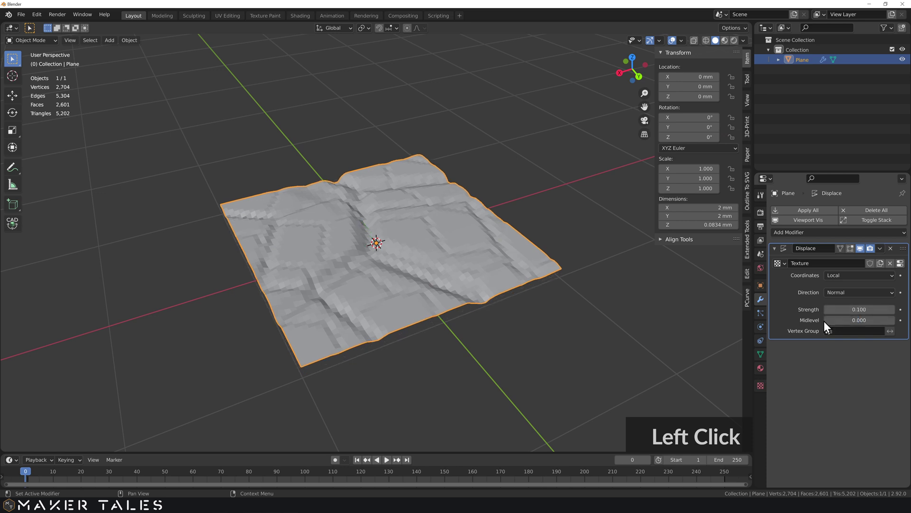
Restore the Blender Original noise basis and set the Displace strength to 3.2
middle_click(638, 312)
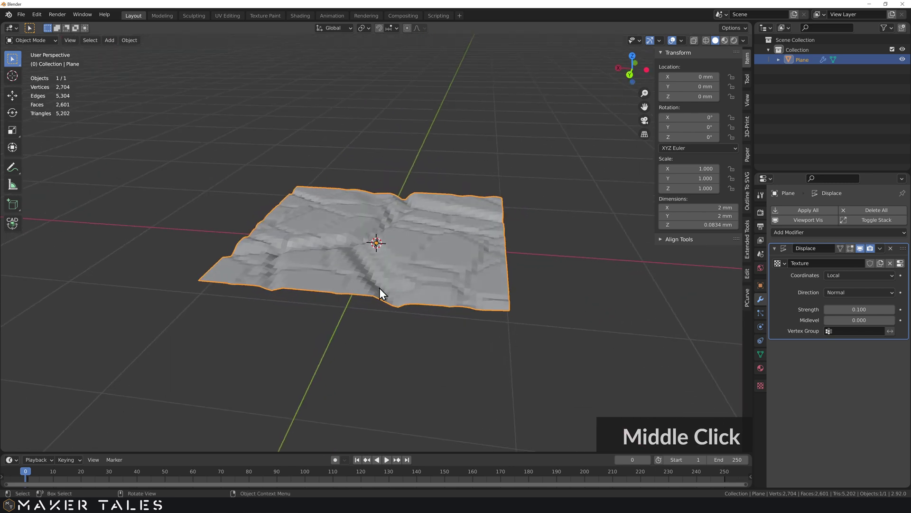
middle_click(388, 281)
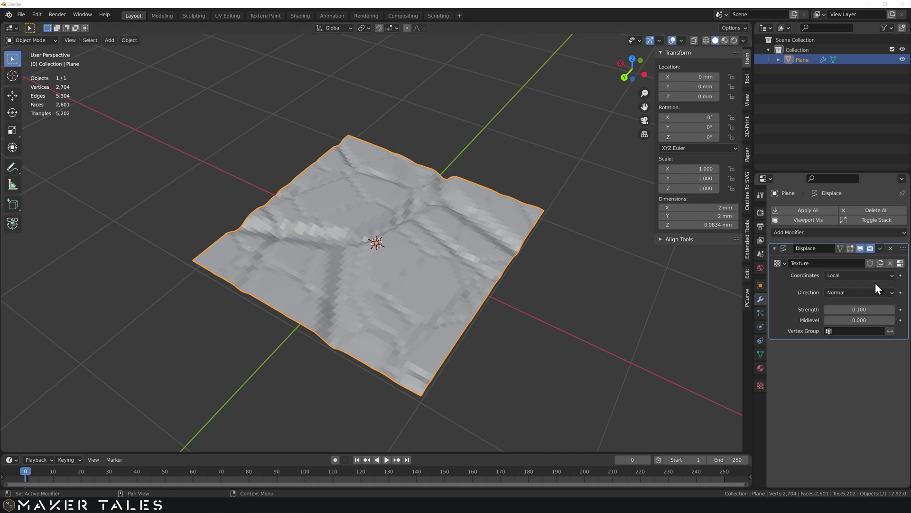
left_click(902, 267)
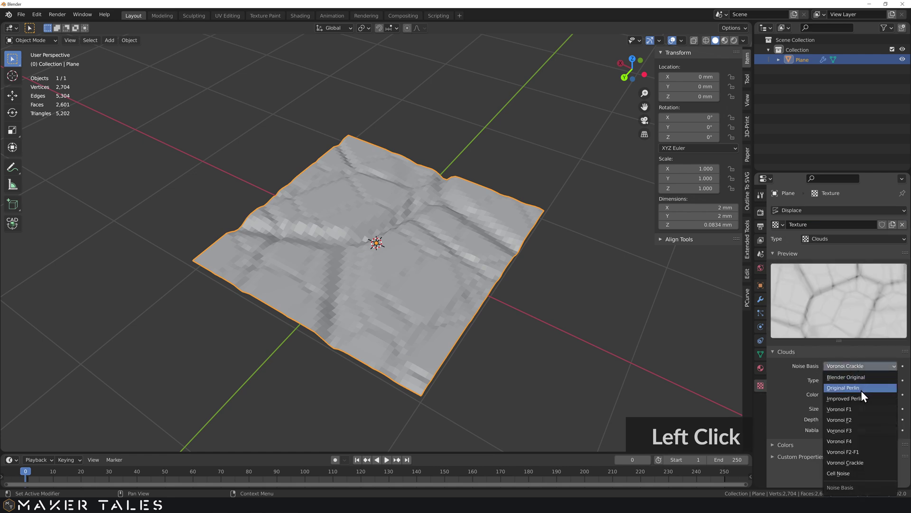
left_click(864, 380)
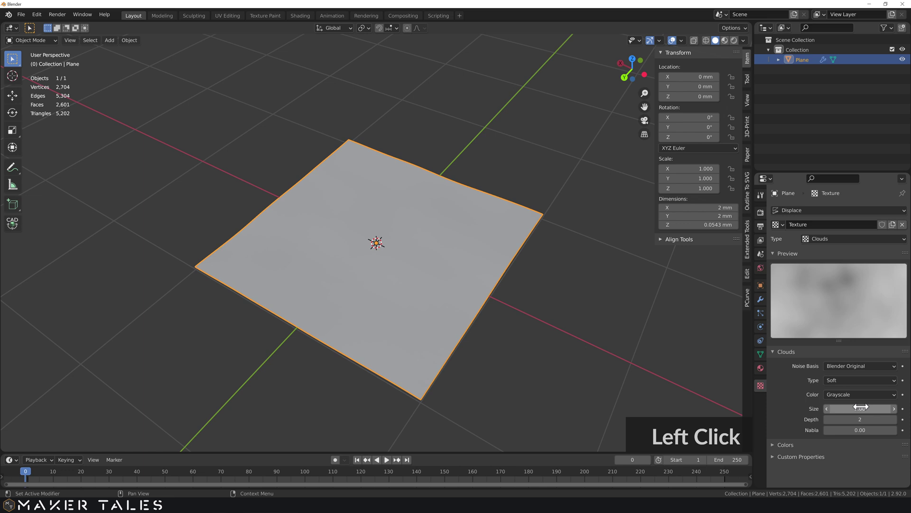
left_click(766, 298)
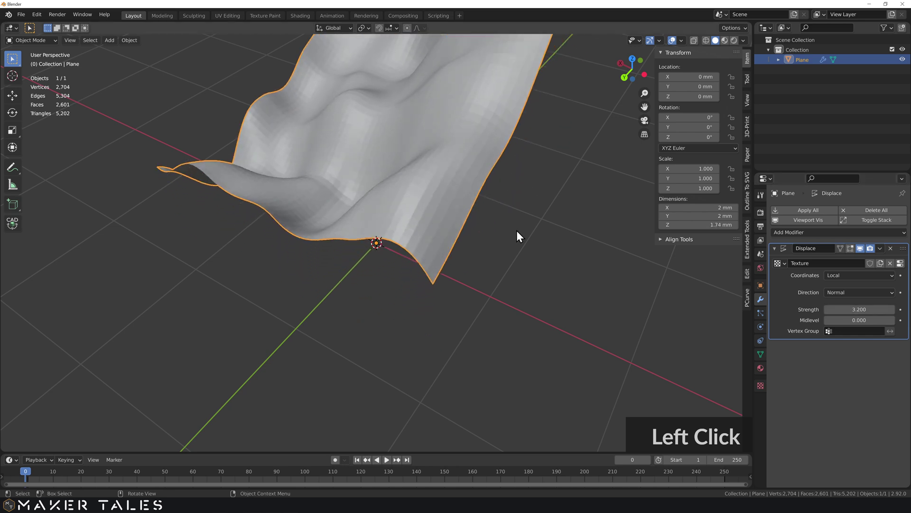
Enter Edit Mode on the plane and bring up the mesh commands to subdivide it
scroll("down", 3)
middle_click(478, 225)
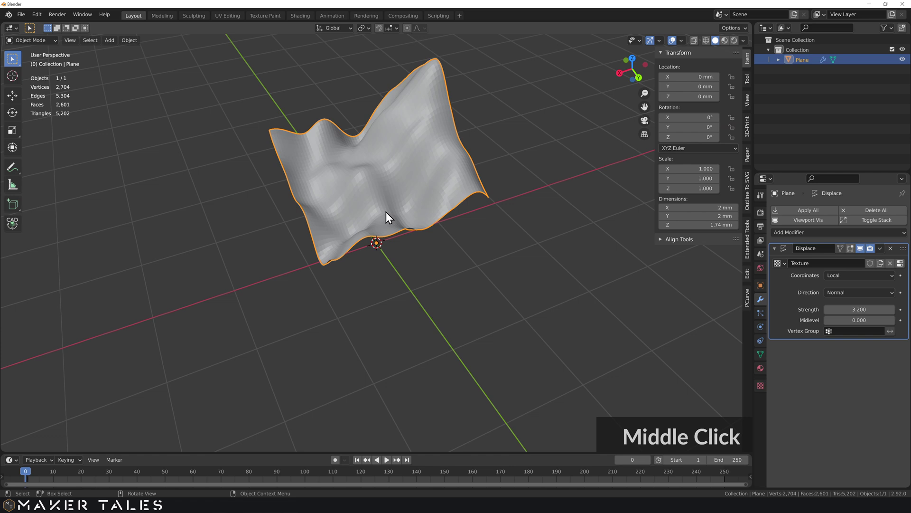
middle_click(393, 205)
right_click(388, 220)
Subdivide the plane to 10,609 vertices and return to Object Mode
left_click(386, 223)
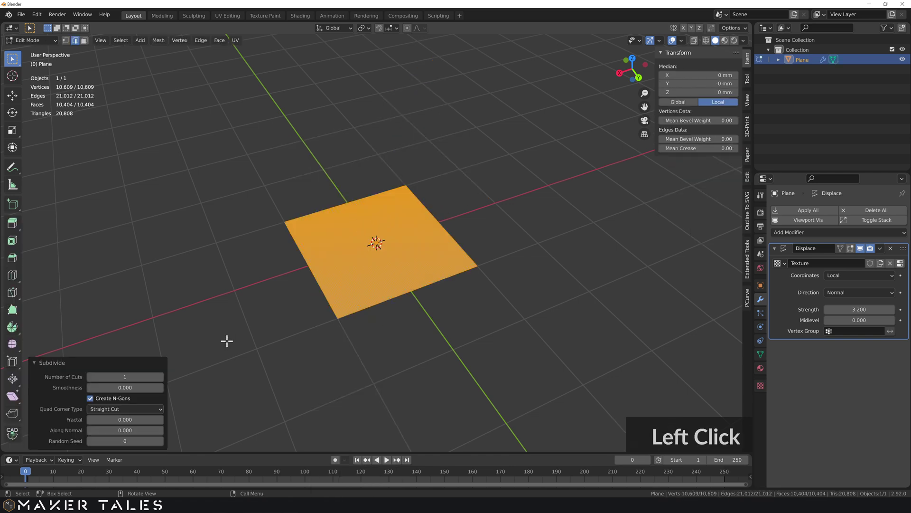
key("Tab")
scroll("up", 3)
scroll("up", 3)
middle_click(387, 162)
middle_click(386, 163)
middle_click(394, 263)
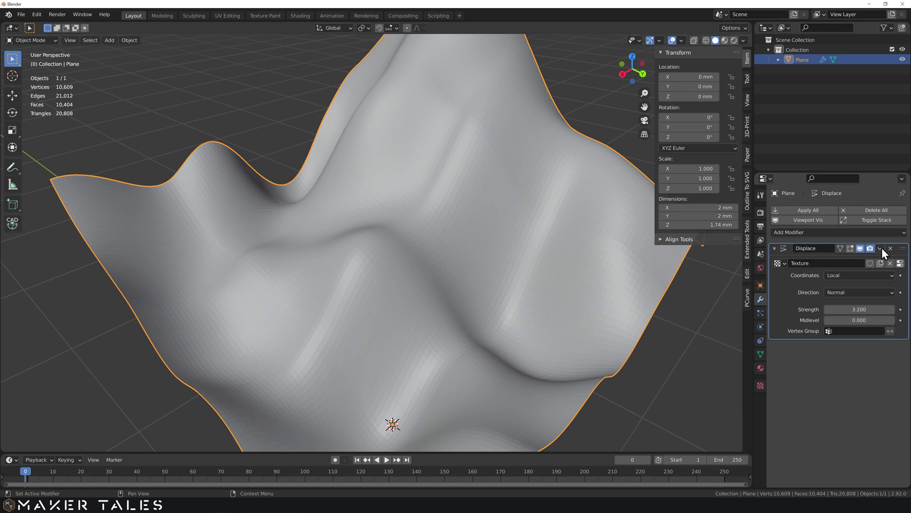
Apply the Displace modifier, baking the terrain shape into the mesh
middle_click(885, 249)
left_click(848, 265)
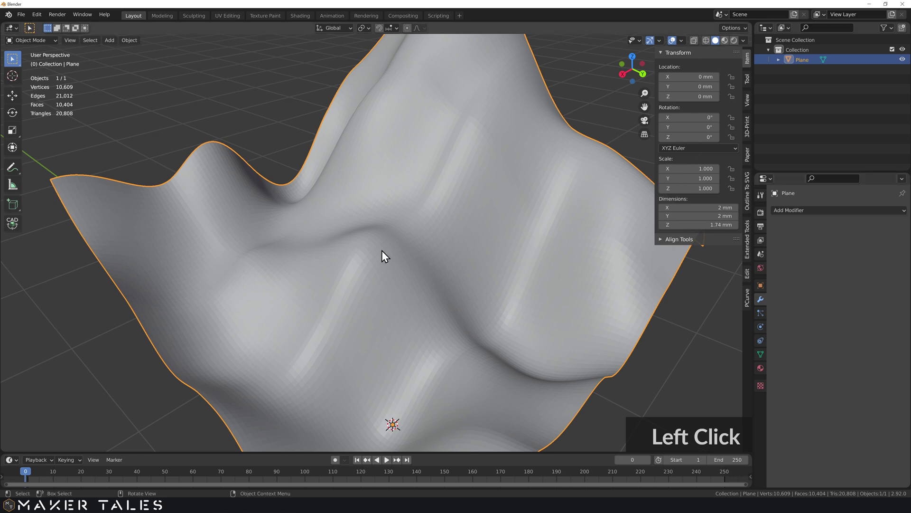
scroll("down", 3)
scroll("up", 3)
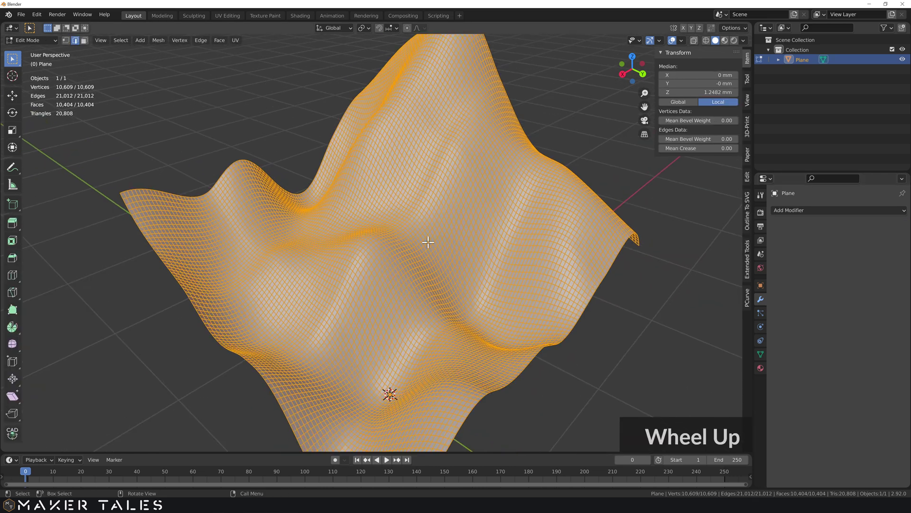
middle_click(404, 277)
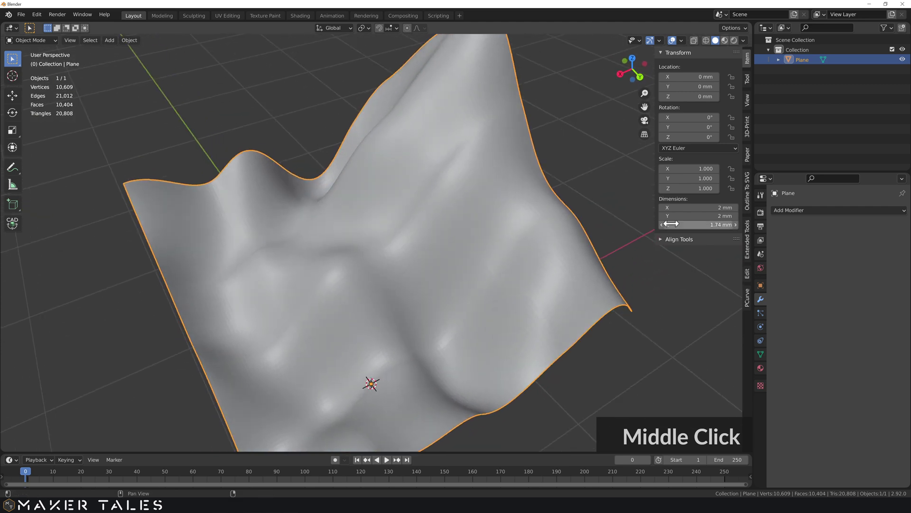
key("Tab")
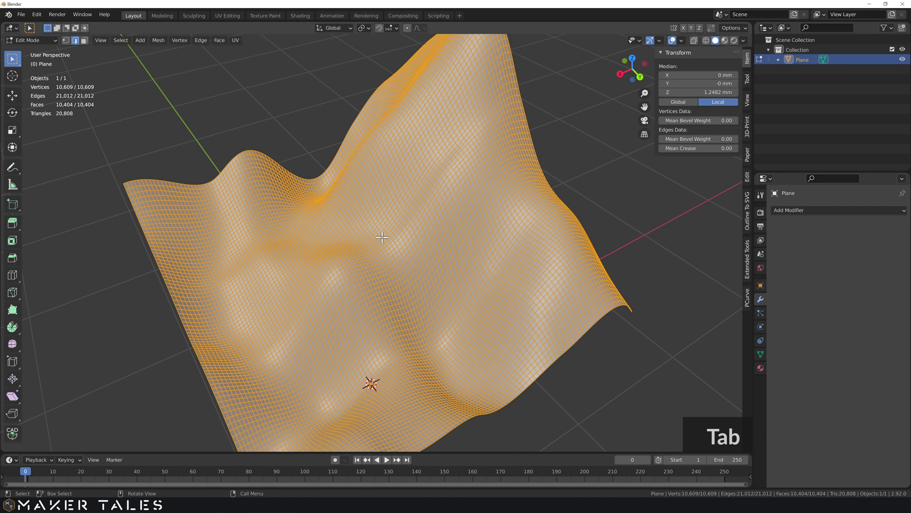
key("Tab")
left_click(379, 242)
middle_click(348, 256)
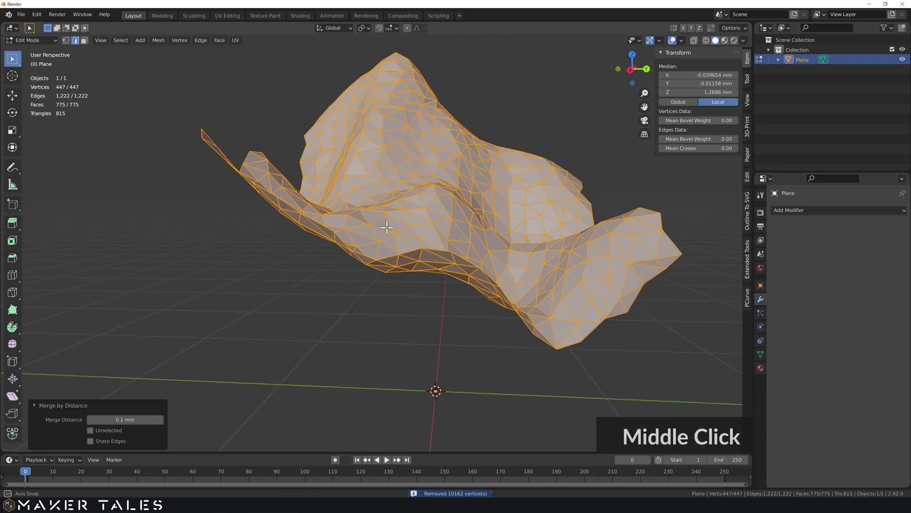
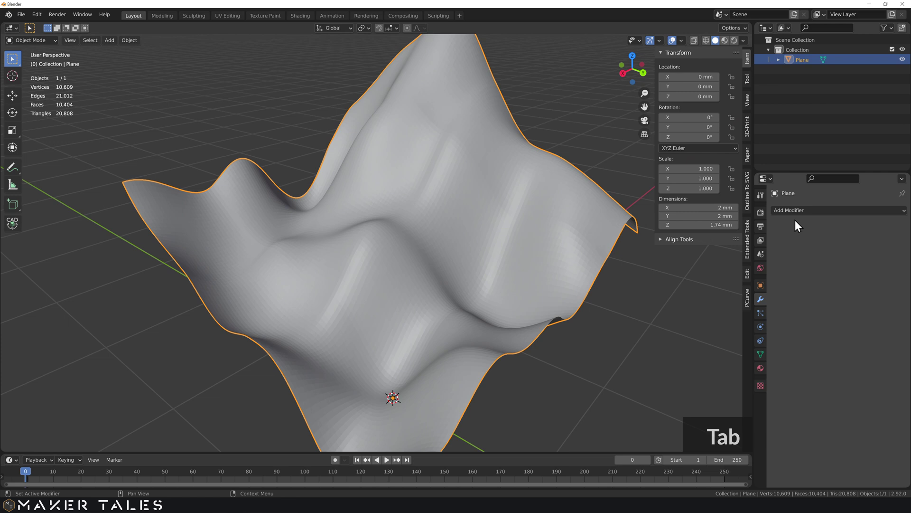
Leave Edit Mode and add a Decimate modifier at ratio 0.1, cutting the terrain to 1,891 faces
key("Tab")
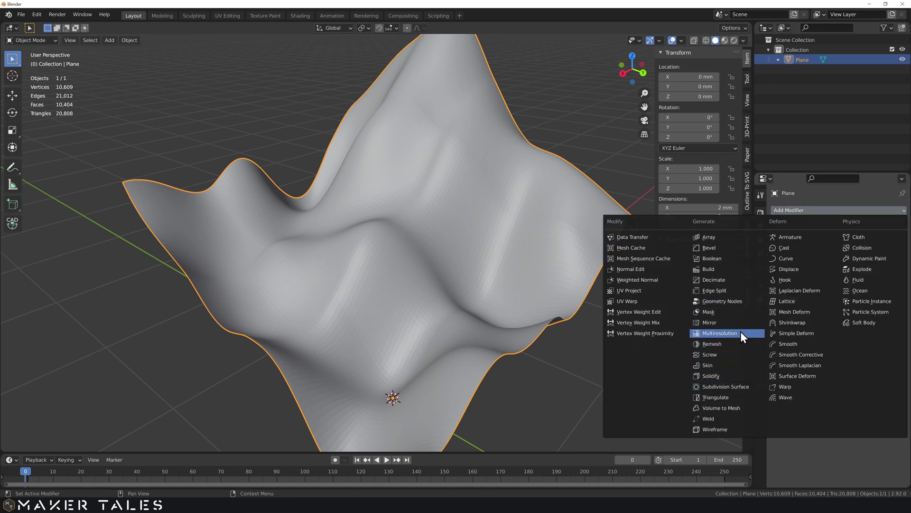
left_click(737, 283)
left_click(857, 278)
type("0.1")
key("Return")
middle_click(376, 275)
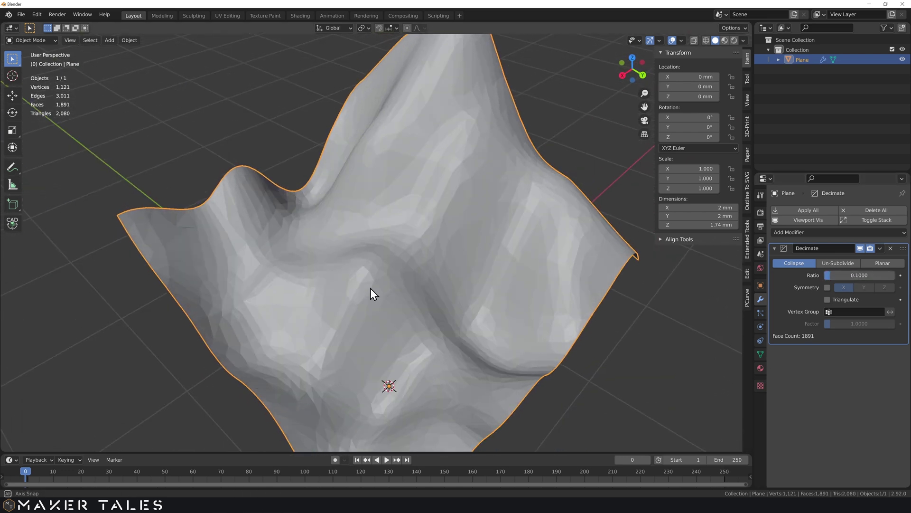
In wireframe view, lower the Decimate ratio to 0.01 for a 205-face low-poly terrain
left_click(709, 41)
middle_click(466, 246)
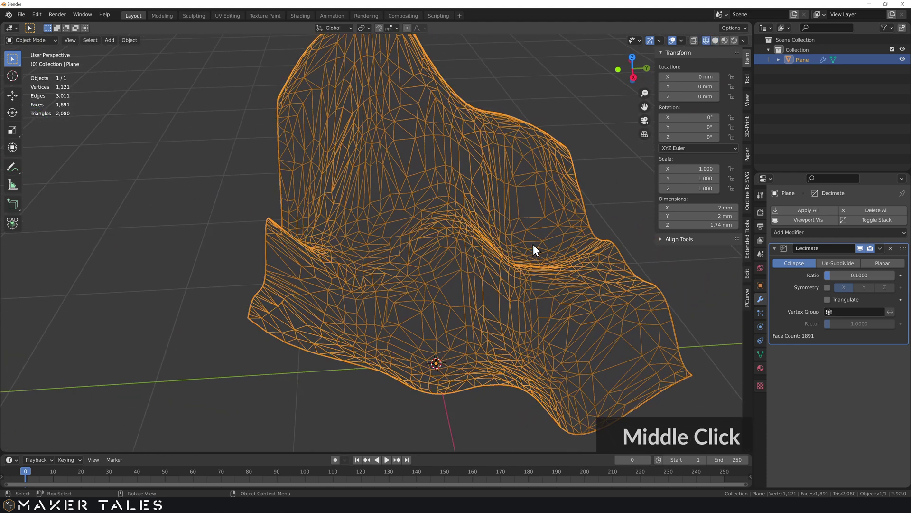
left_click(862, 272)
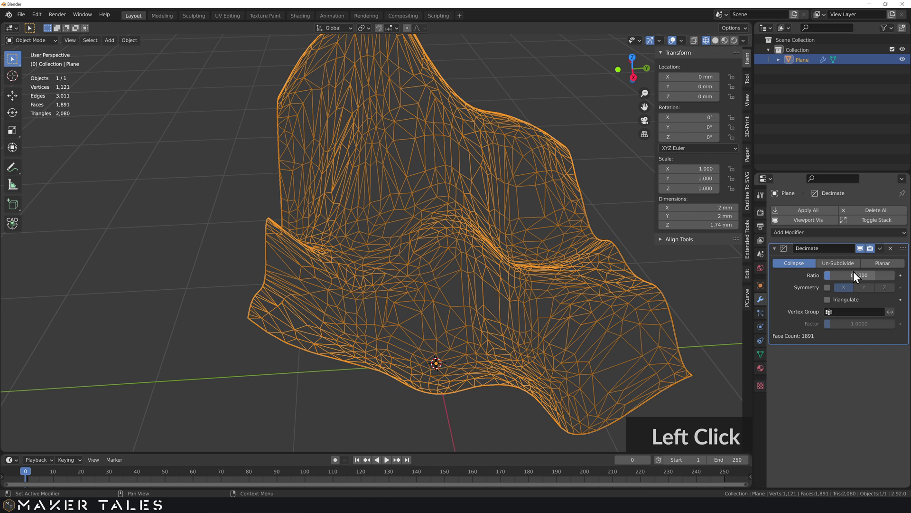
type("0.01")
key("Return")
middle_click(537, 165)
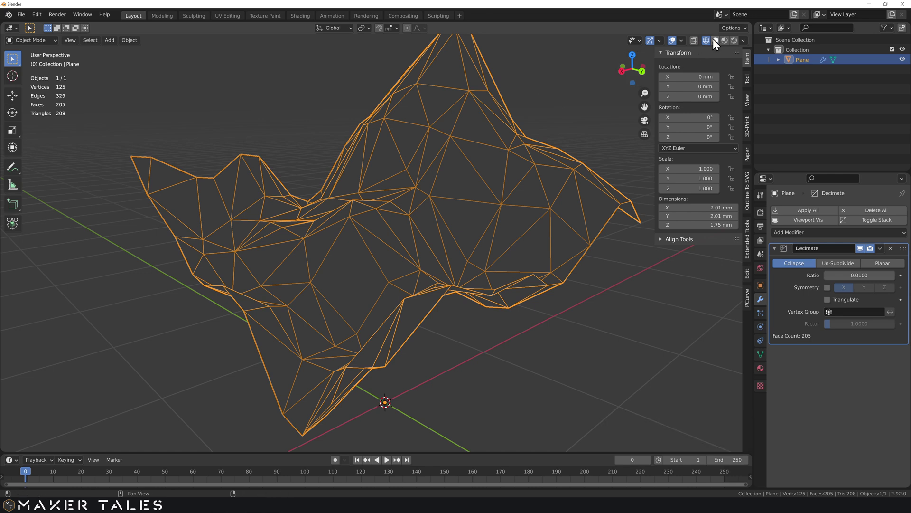
middle_click(720, 41)
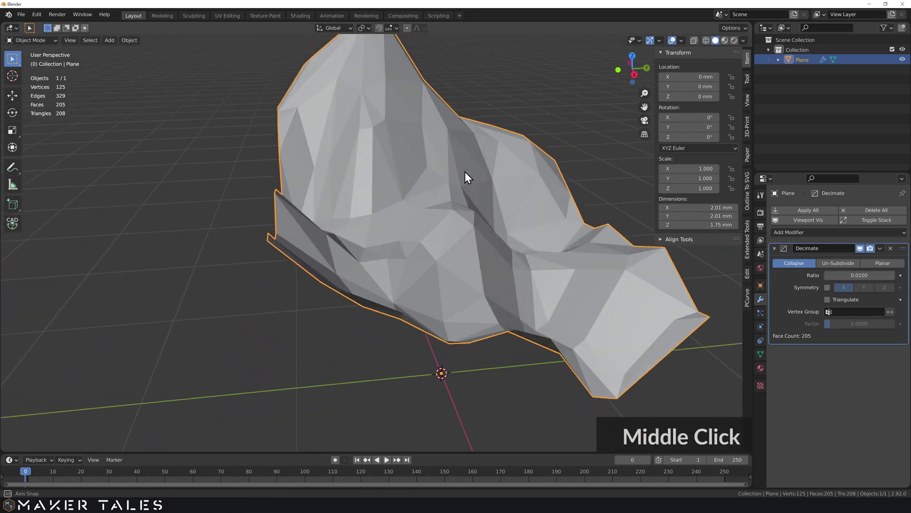